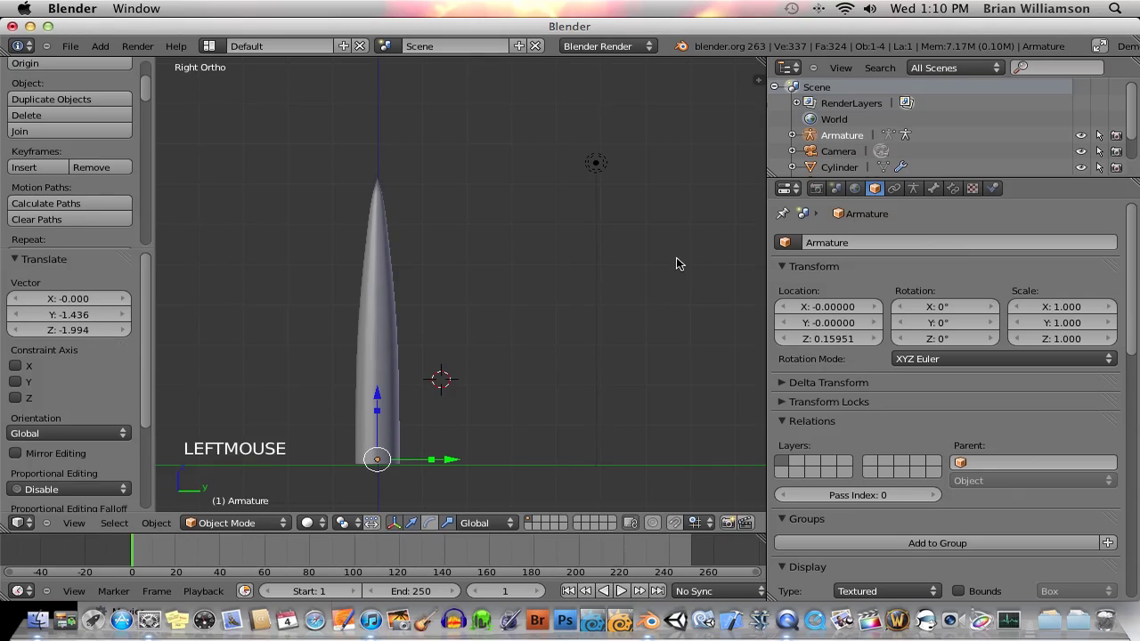
Enable X-Ray on the armature so its bones show through the tentacle mesh.
left_click(917, 193)
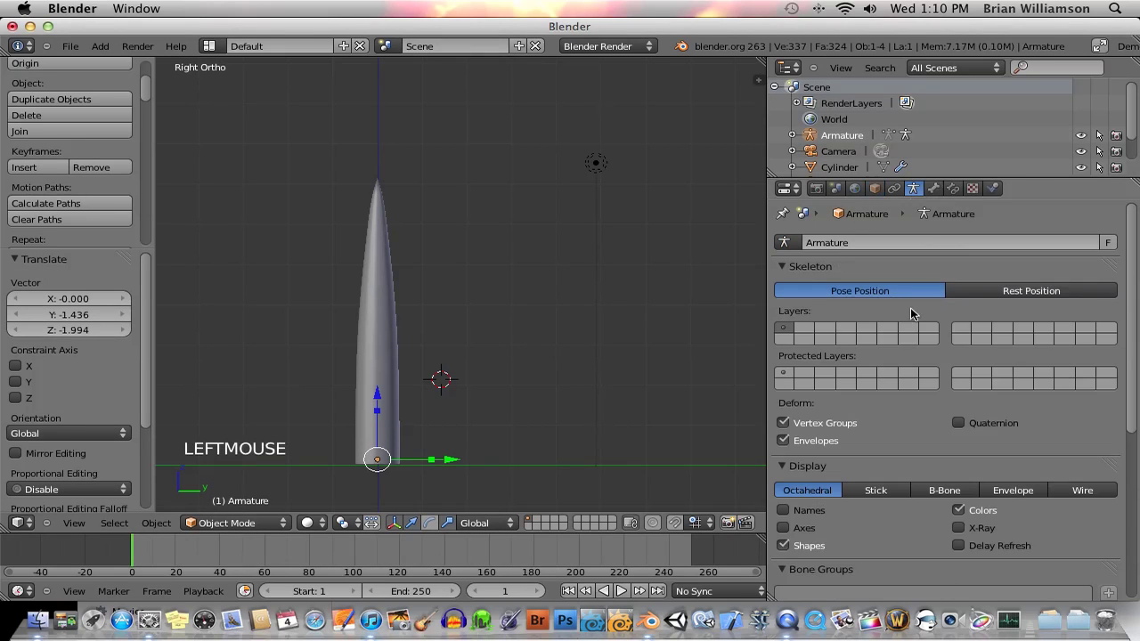
left_click(962, 528)
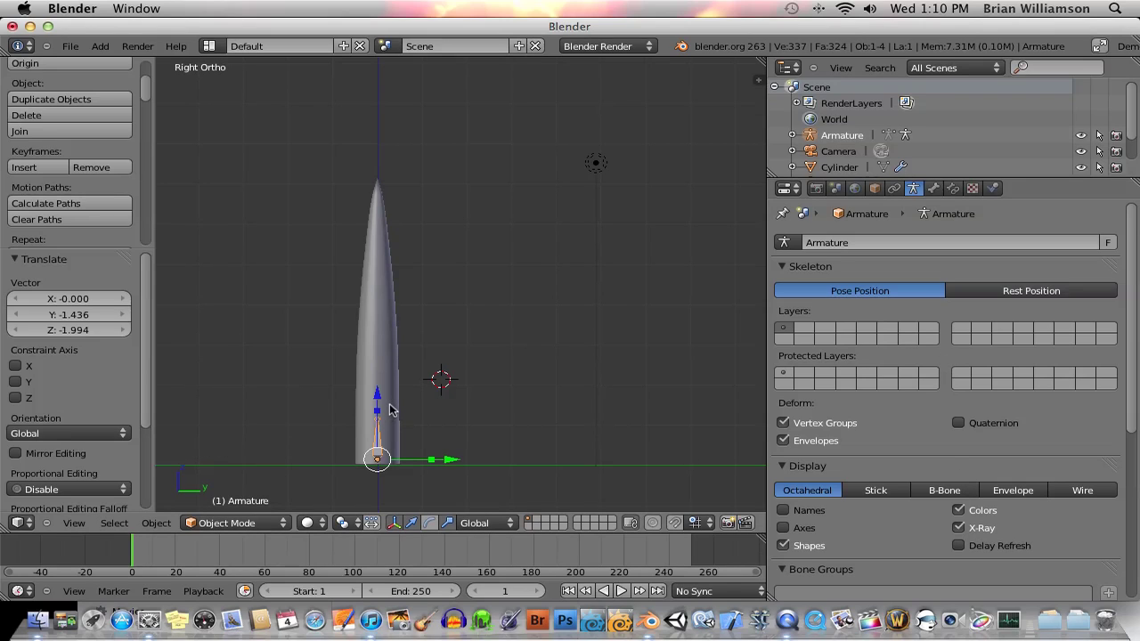
key("KP_7")
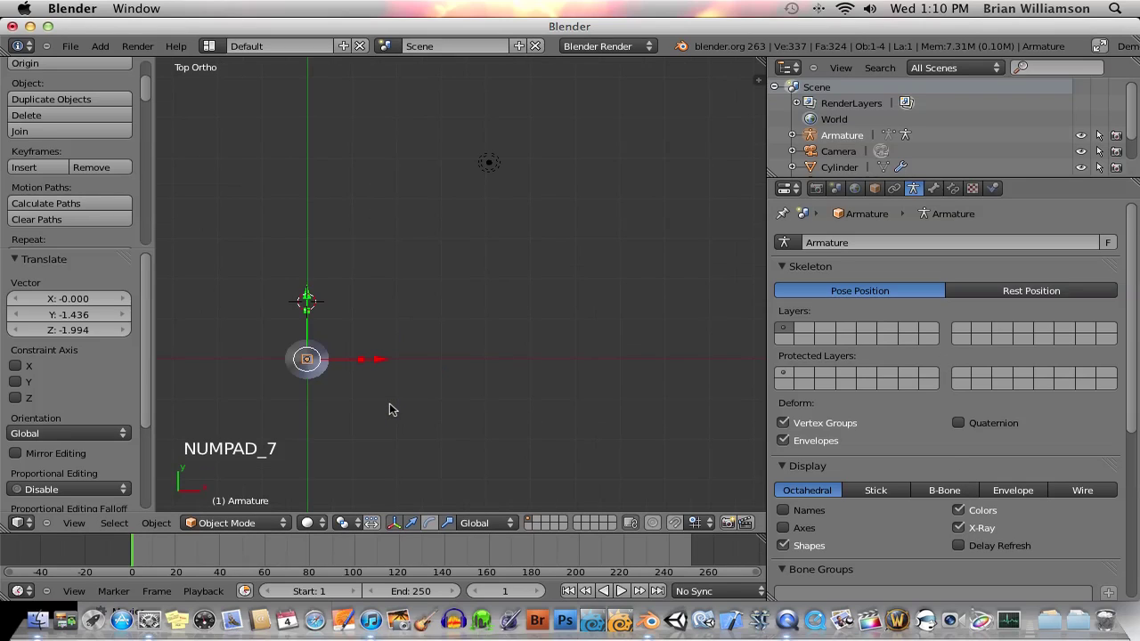
key("KP_3")
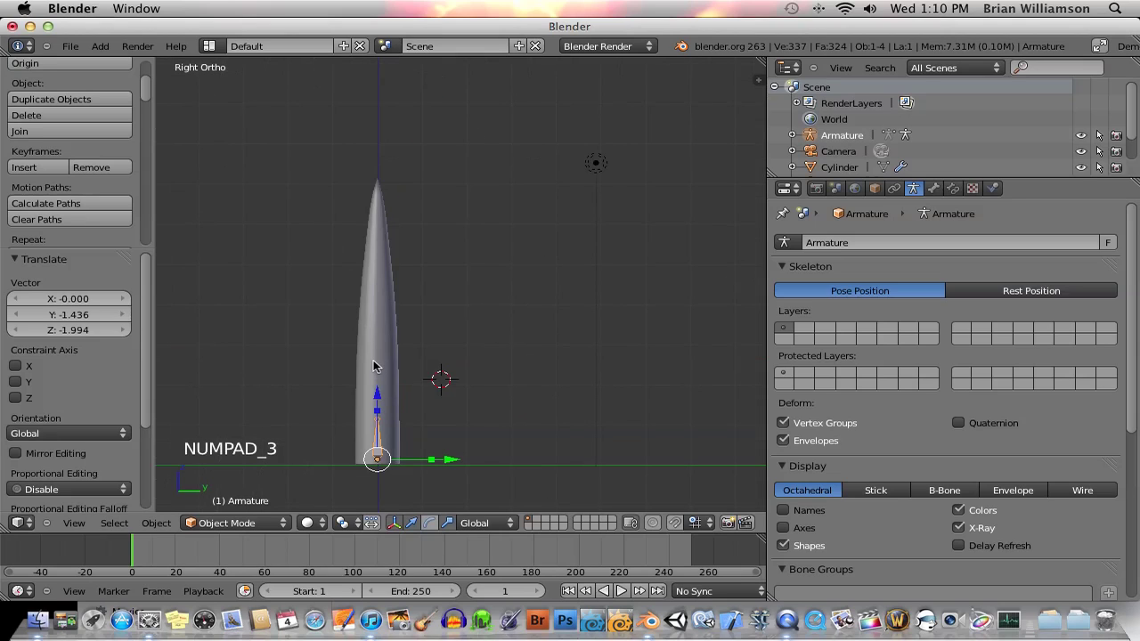
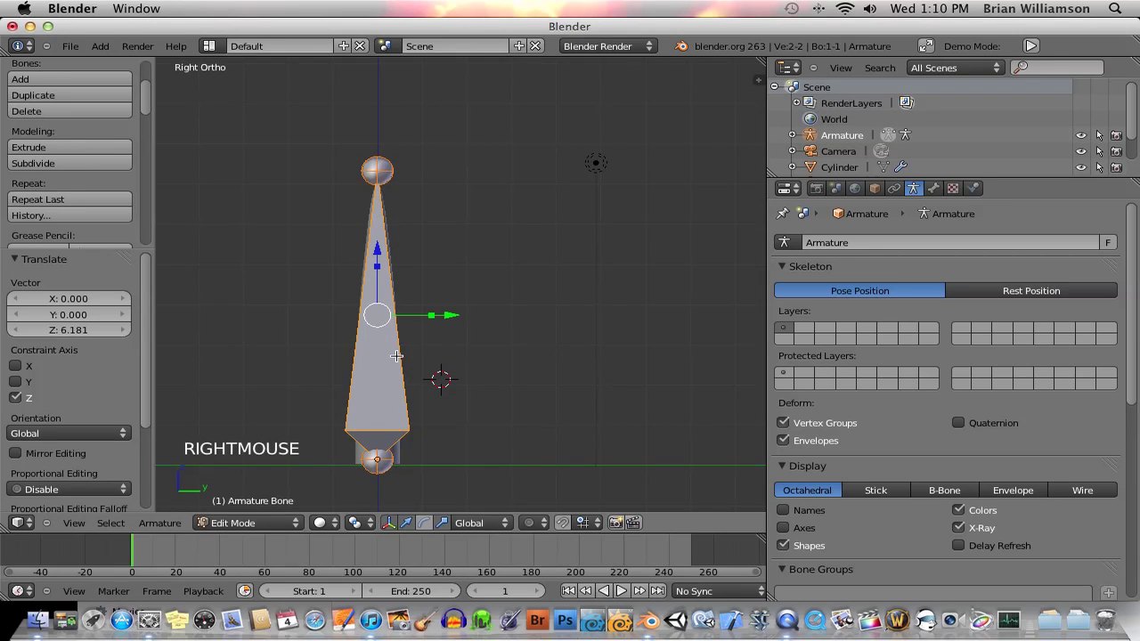
Subdivide the single bone with 4 cuts into a five-bone chain.
key("w")
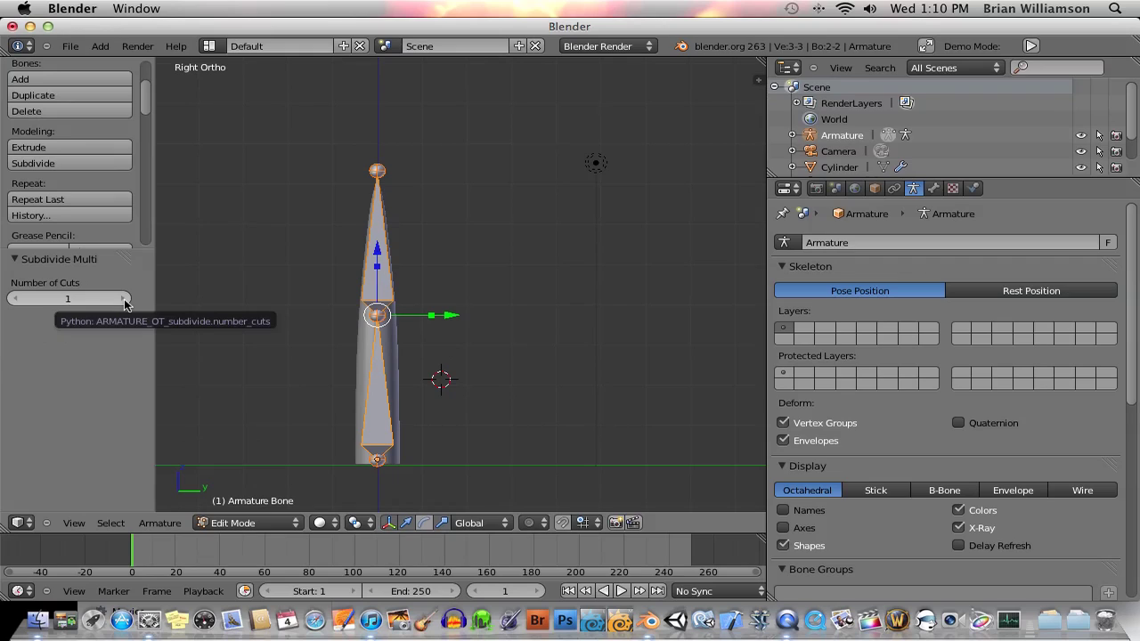
left_click(129, 305)
left_click(128, 305)
left_click(128, 306)
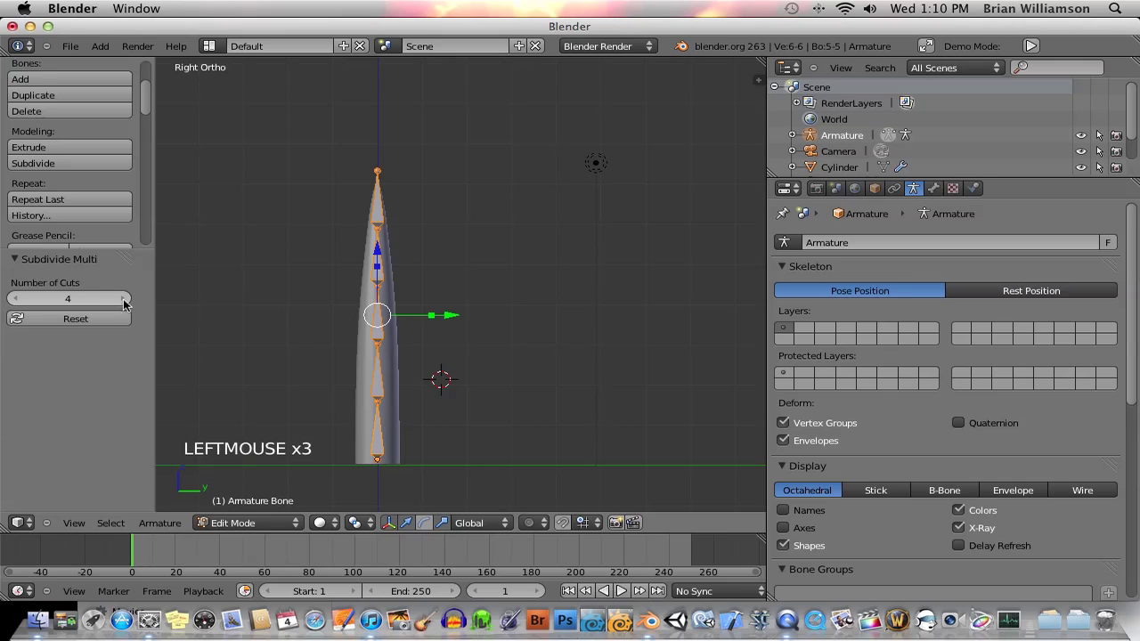
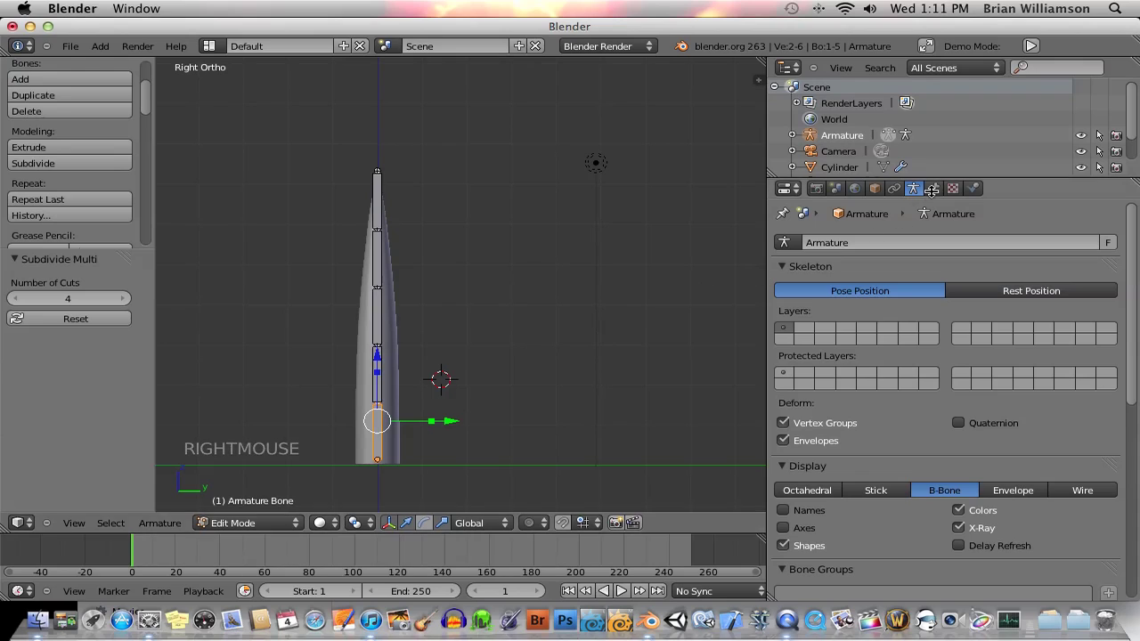
In the Bone tab's Deform panel raise the lower bones' curved-bone segments to 2 and 3.
left_click(935, 194)
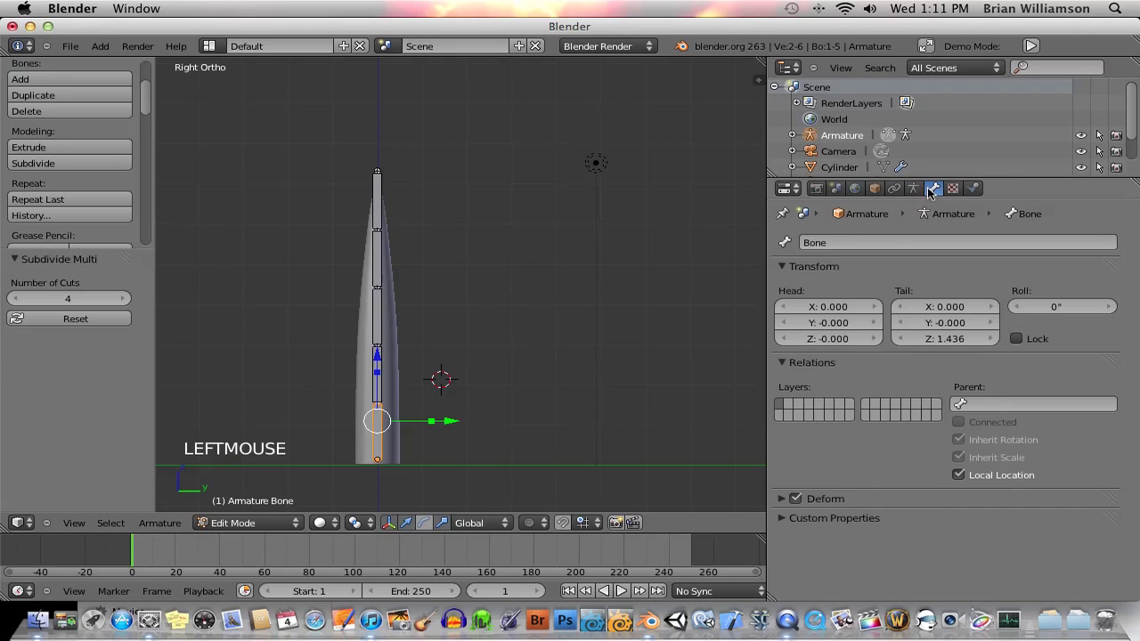
left_click(782, 505)
scroll("down", 3)
scroll("down", 3)
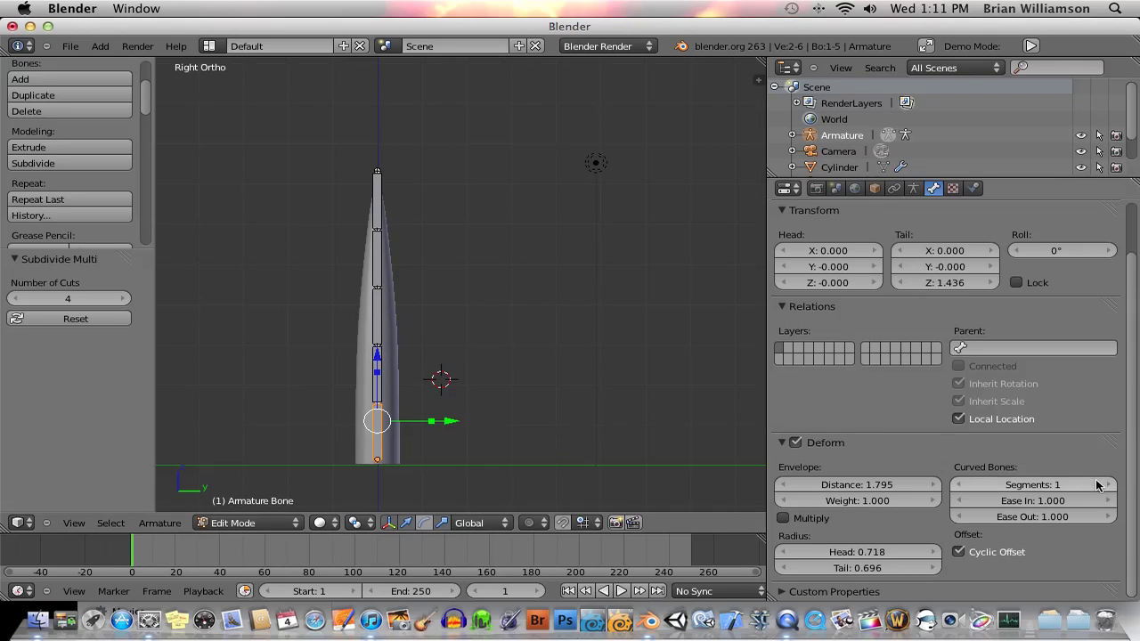
left_click(1116, 494)
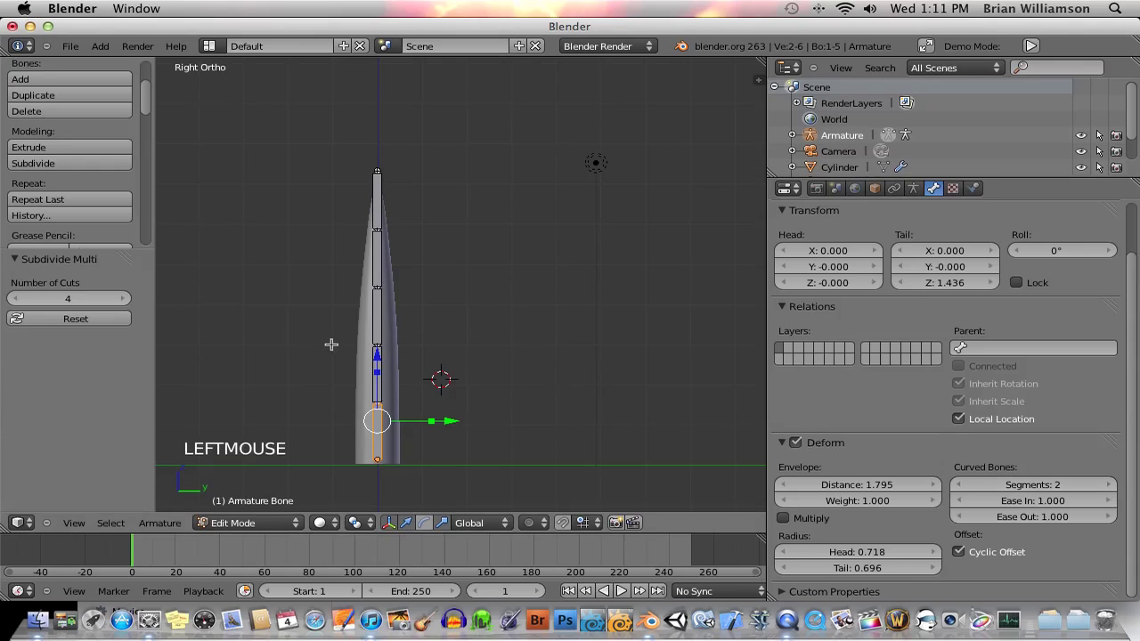
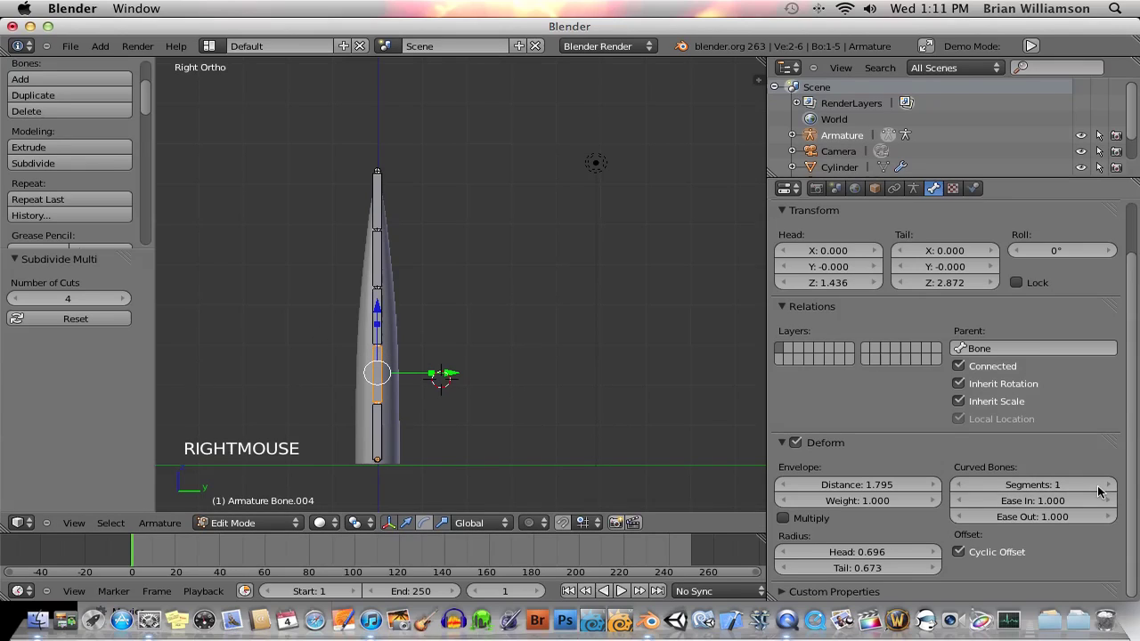
double_click(1112, 489)
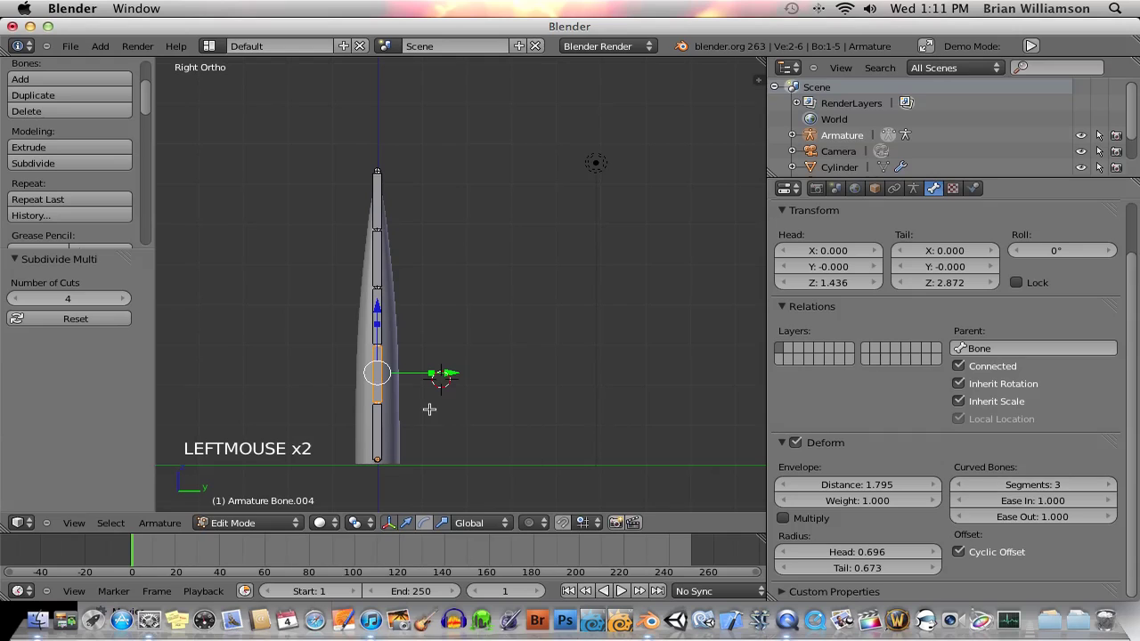
Give the tip bone 2 curve segments and switch the armature into pose mode.
key("ctrl+Tab")
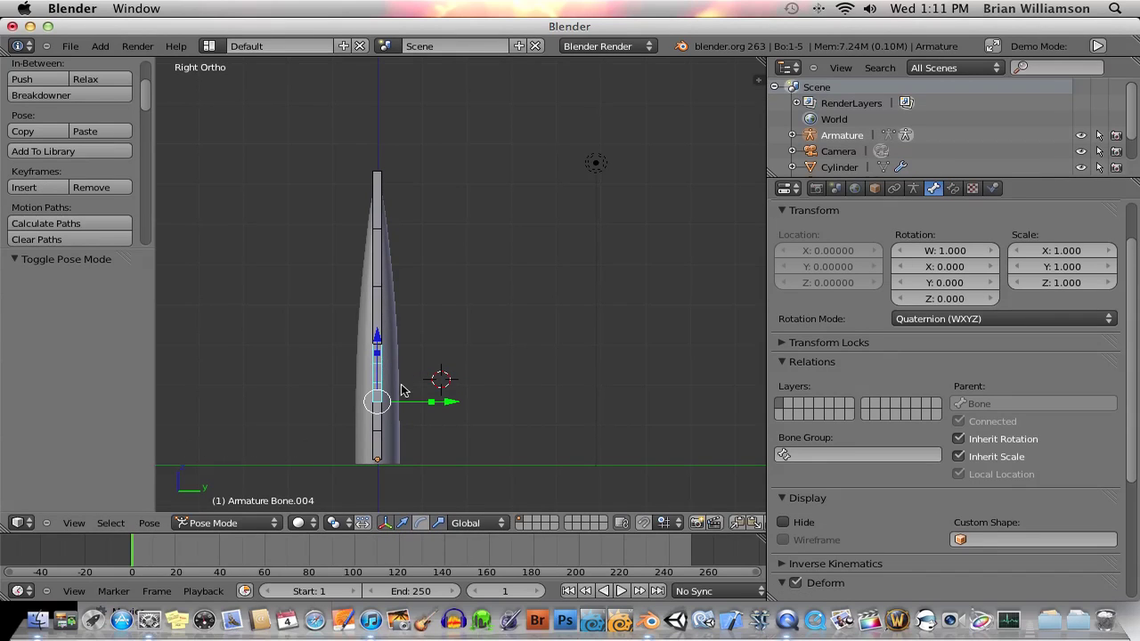
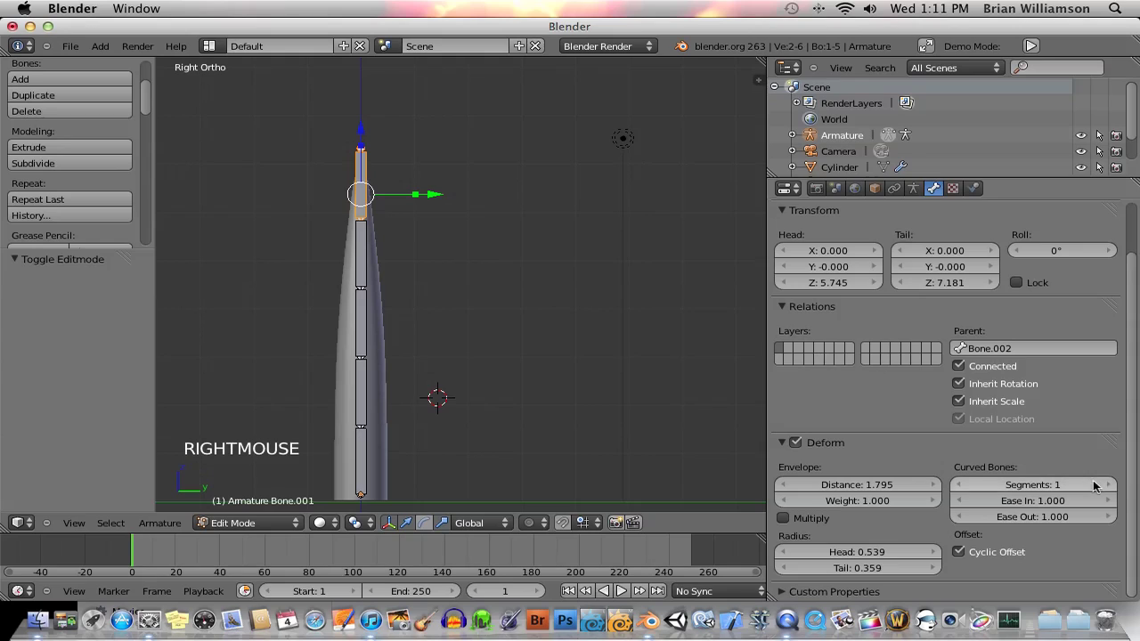
left_click(1113, 490)
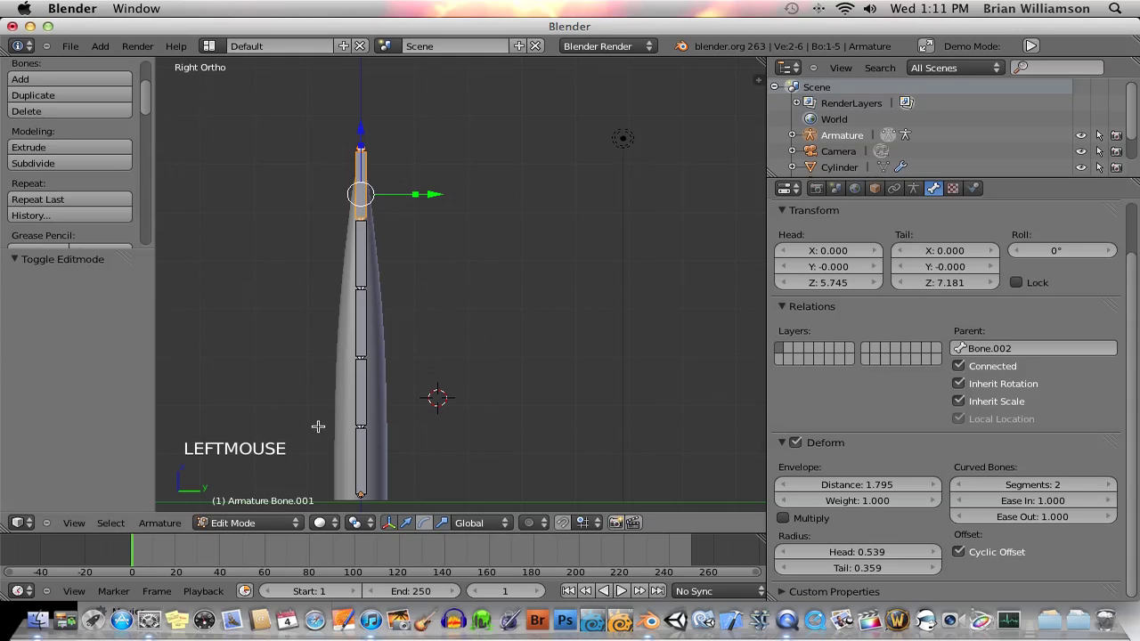
left_click(292, 525)
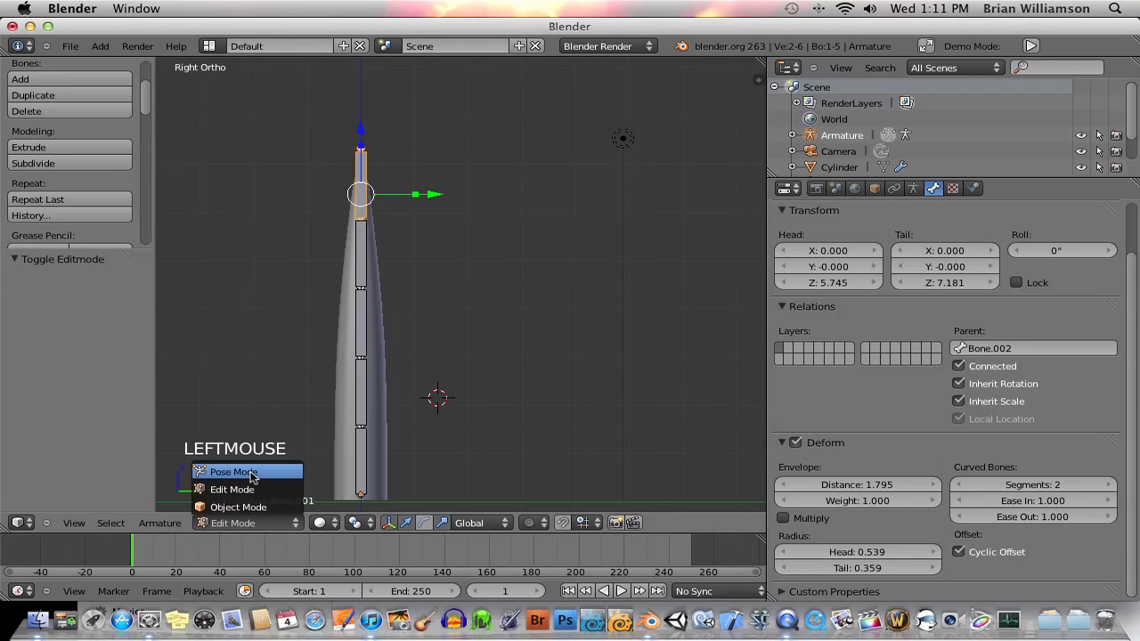
Test-rotate a lower bone and the tip bone, clearing each back to rest.
right_click(369, 253)
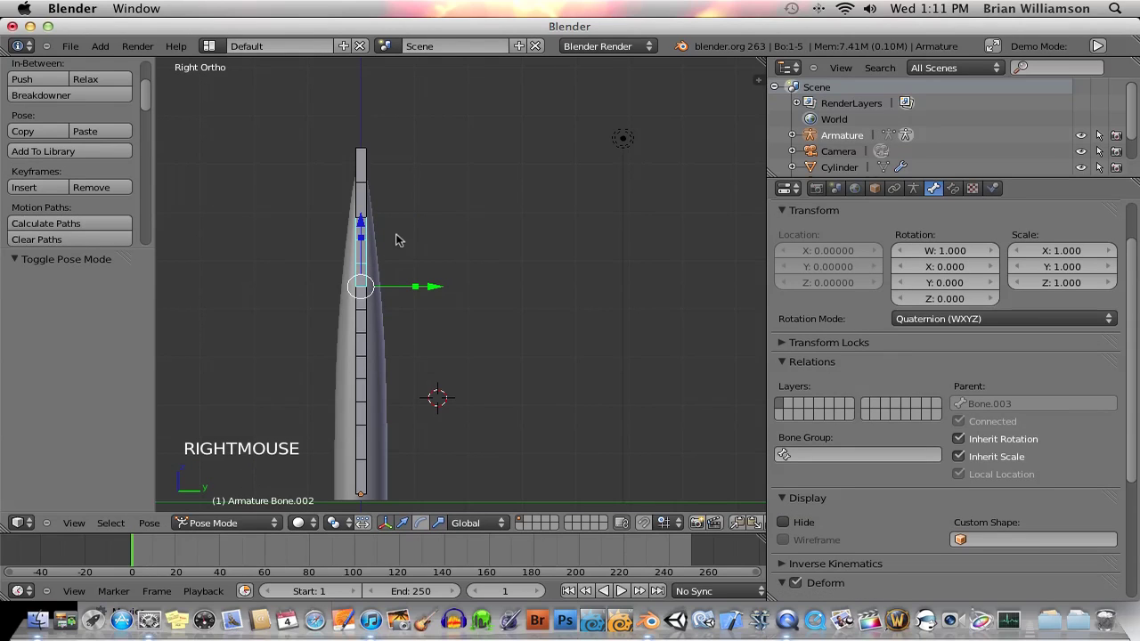
key("r")
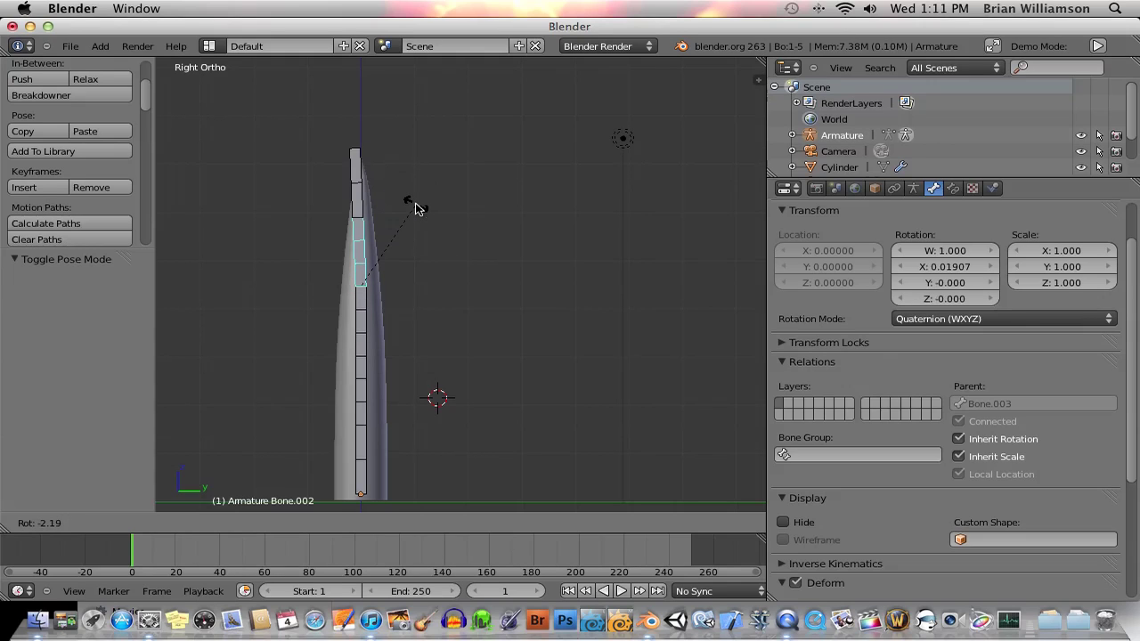
left_click(430, 213)
key("super+z")
right_click(364, 196)
key("r")
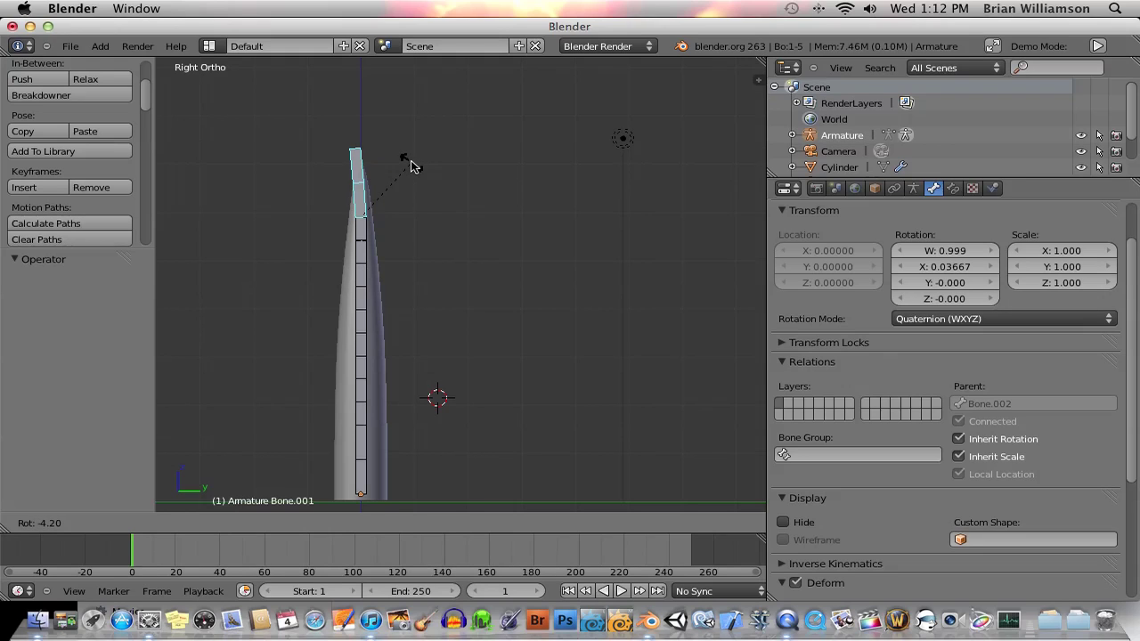
left_click(413, 163)
key("super+z")
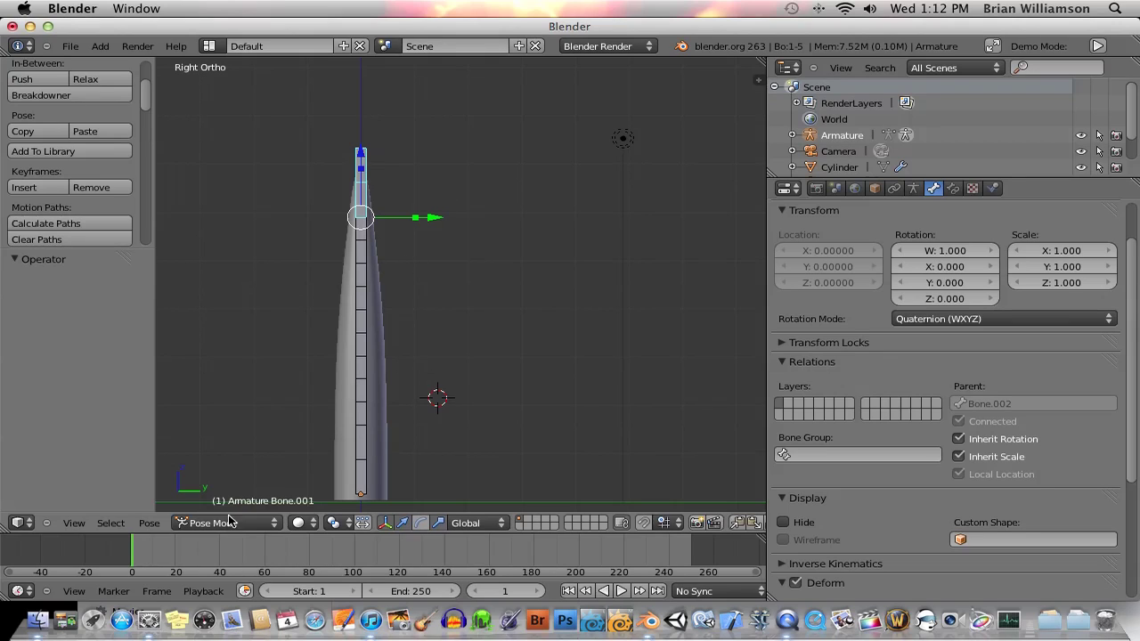
Parent the tentacle mesh to the armature with automatic weights.
left_click(234, 527)
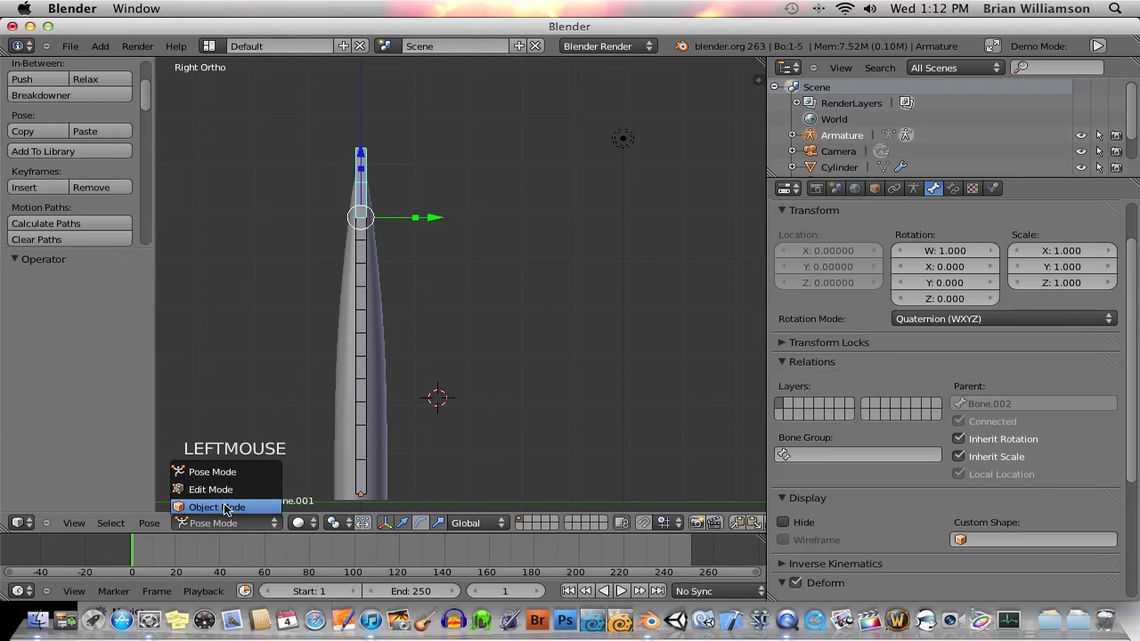
right_click(341, 351)
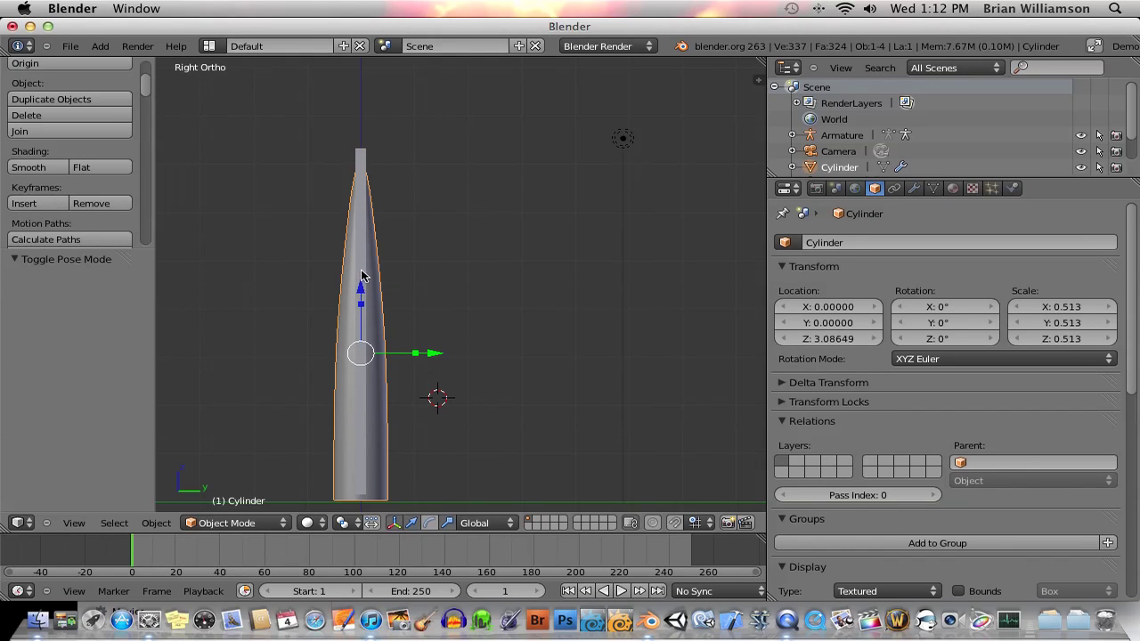
right_click(365, 276)
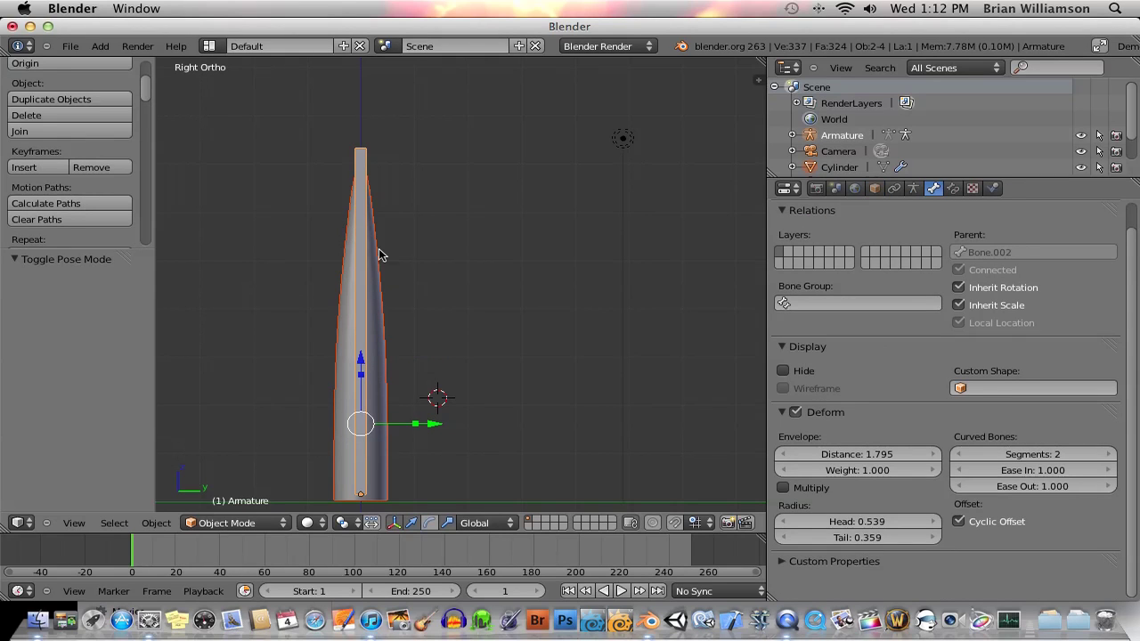
key("ctrl+p")
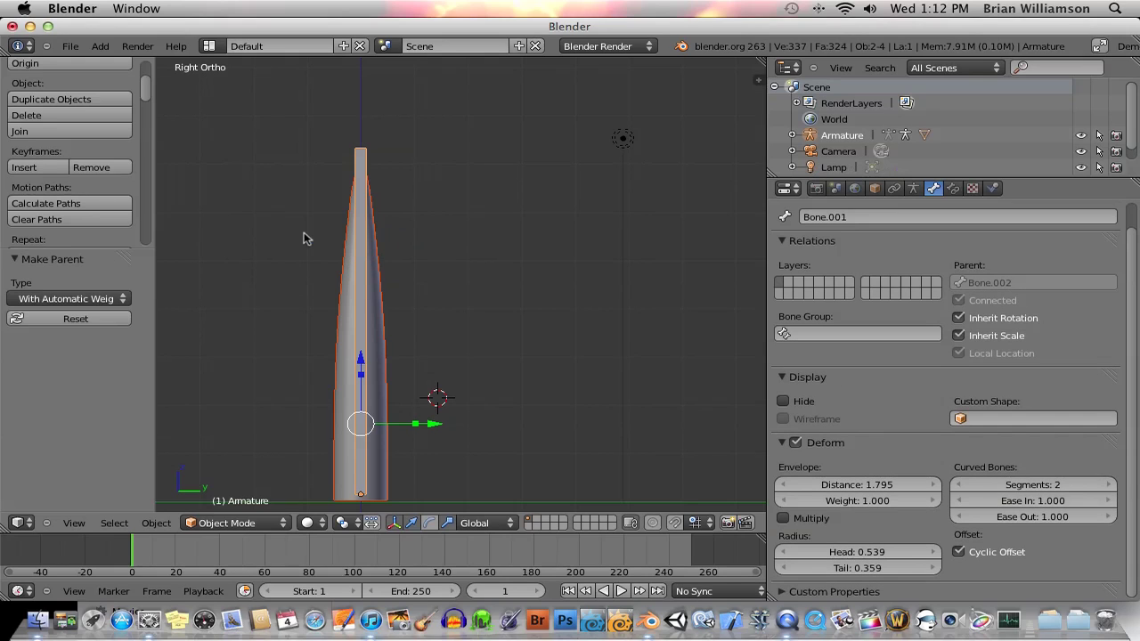
Inspect the tentacle mesh's bone weights in Weight Paint mode.
right_click(366, 199)
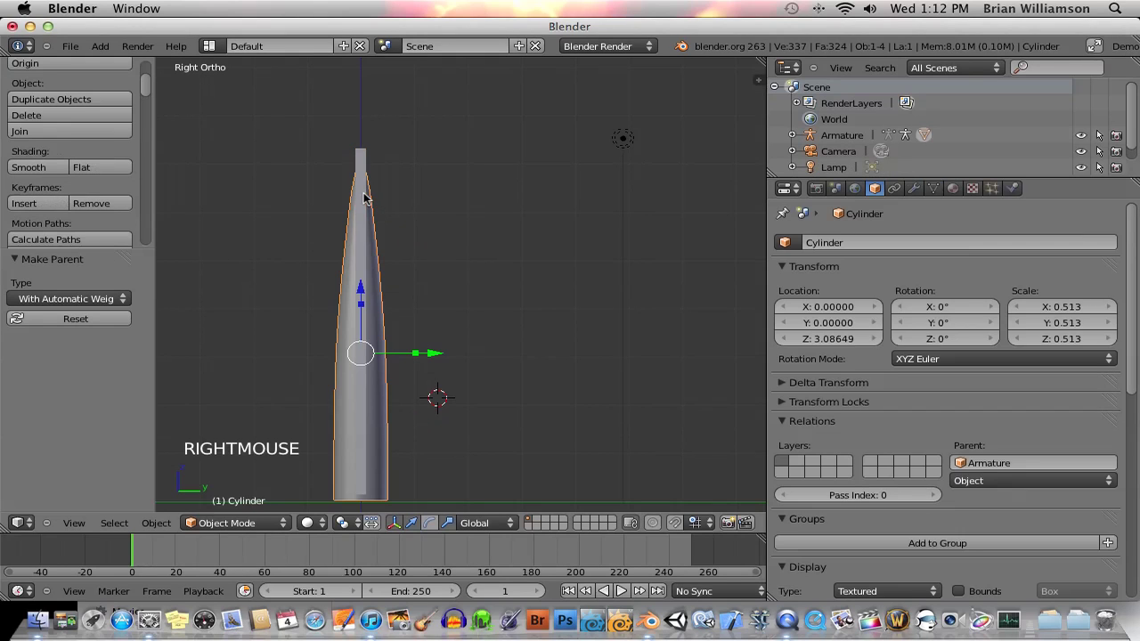
key("ctrl+Tab")
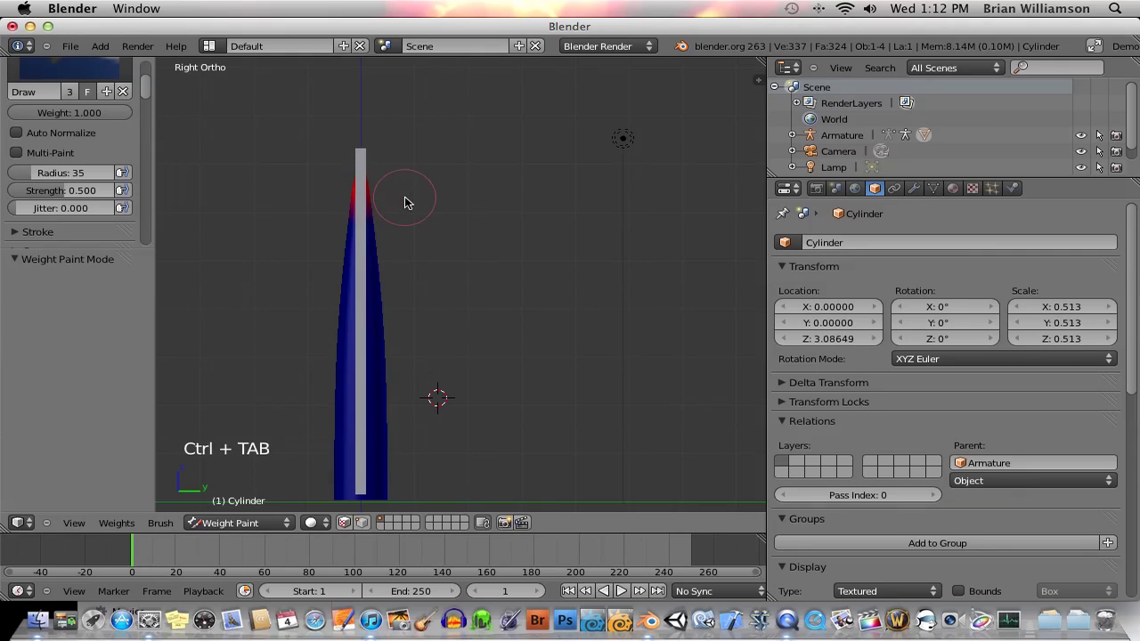
left_click(254, 529)
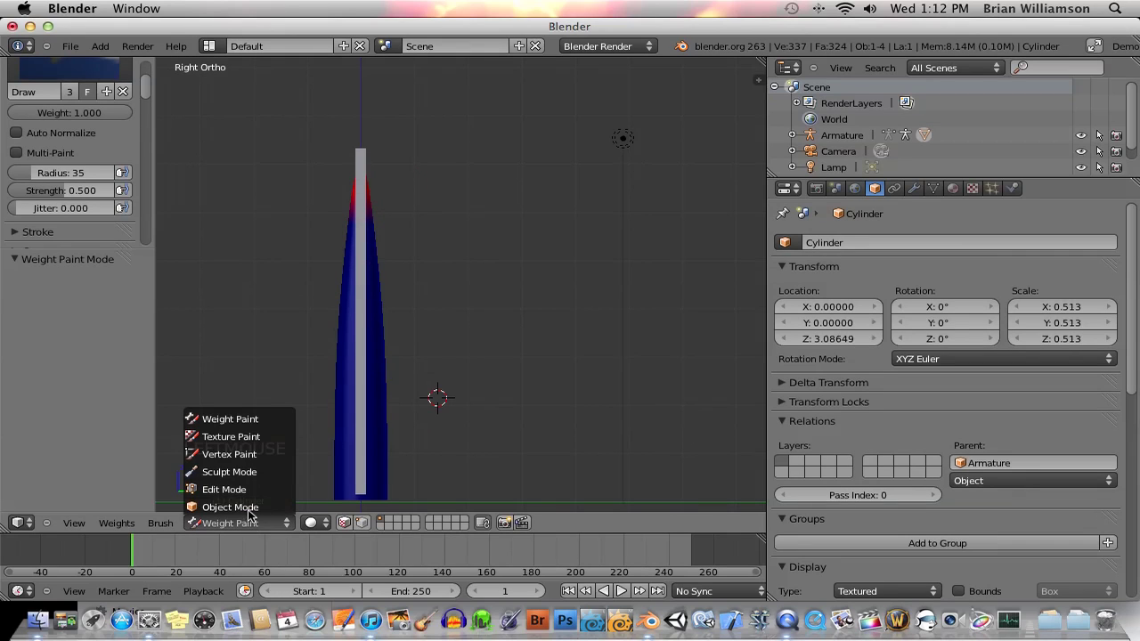
left_click(251, 516)
In pose mode test-bend the tip and second bones, then clear both rotations.
right_click(362, 160)
key("ctrl+Tab")
key("r")
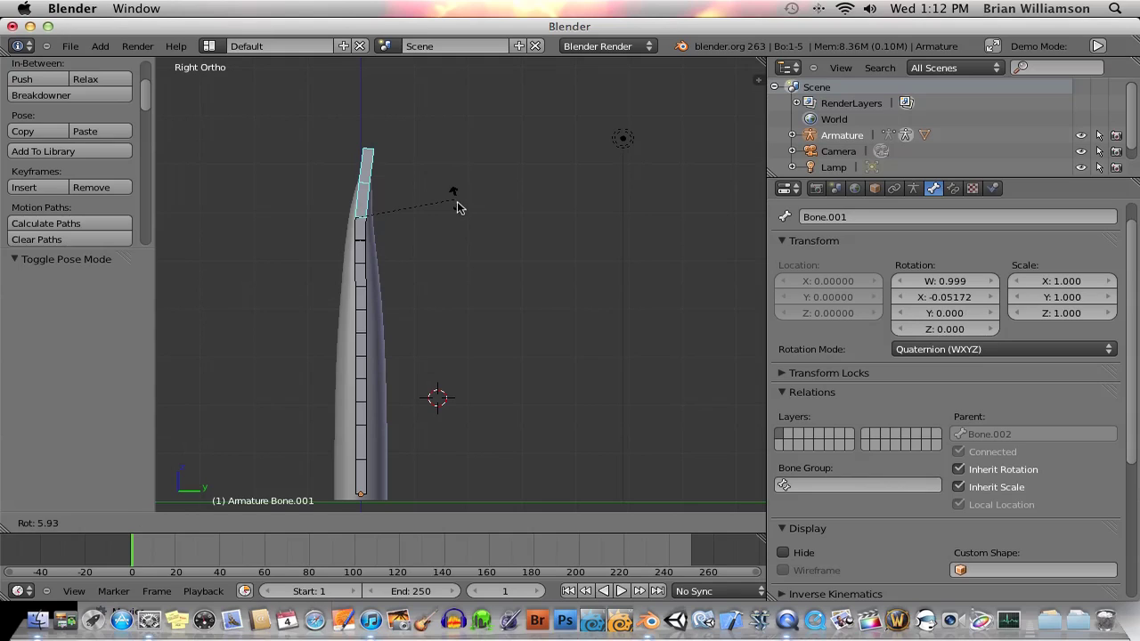
left_click(460, 204)
key("super+z")
right_click(367, 241)
key("r")
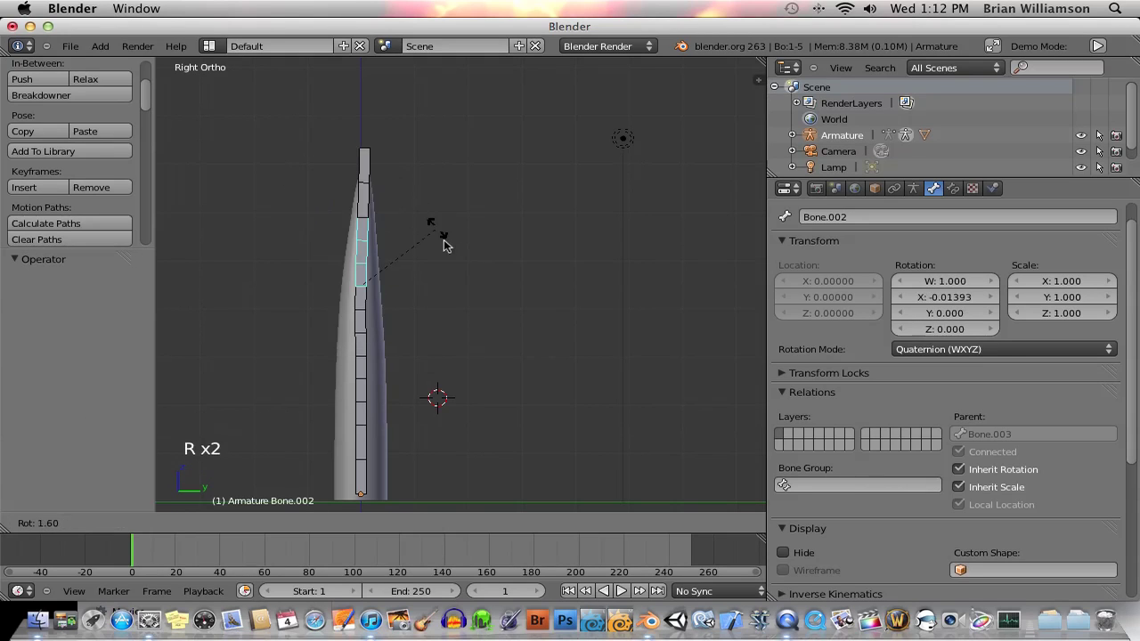
left_click(450, 256)
key("super+z")
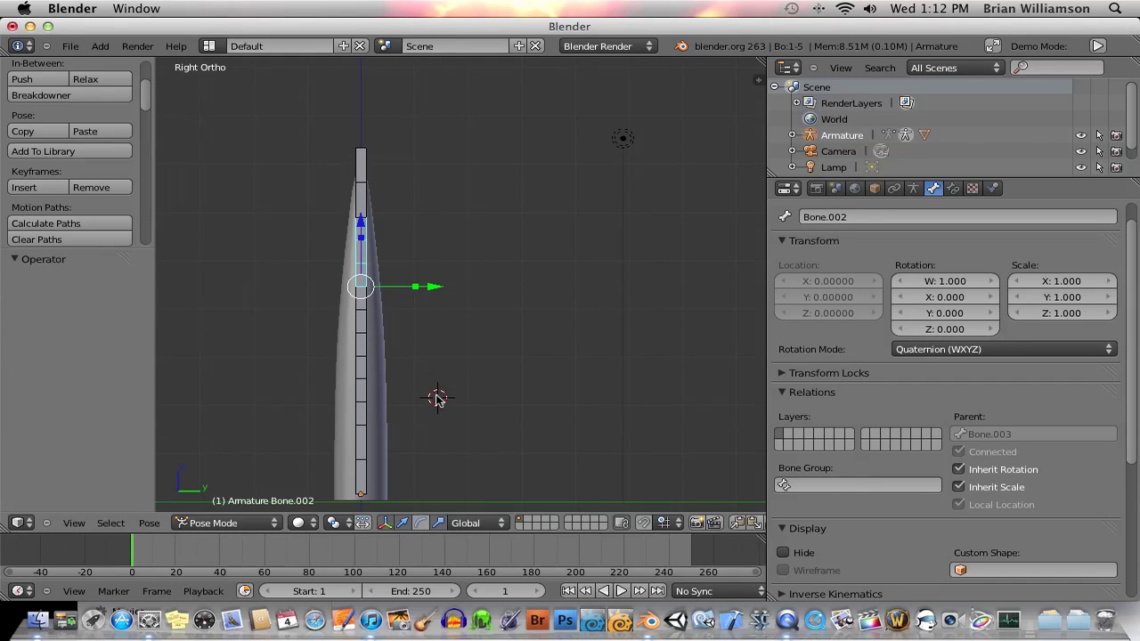
Add a Bezier curve to the scene and move it sideways near the tentacle.
right_click(371, 158)
left_click(443, 405)
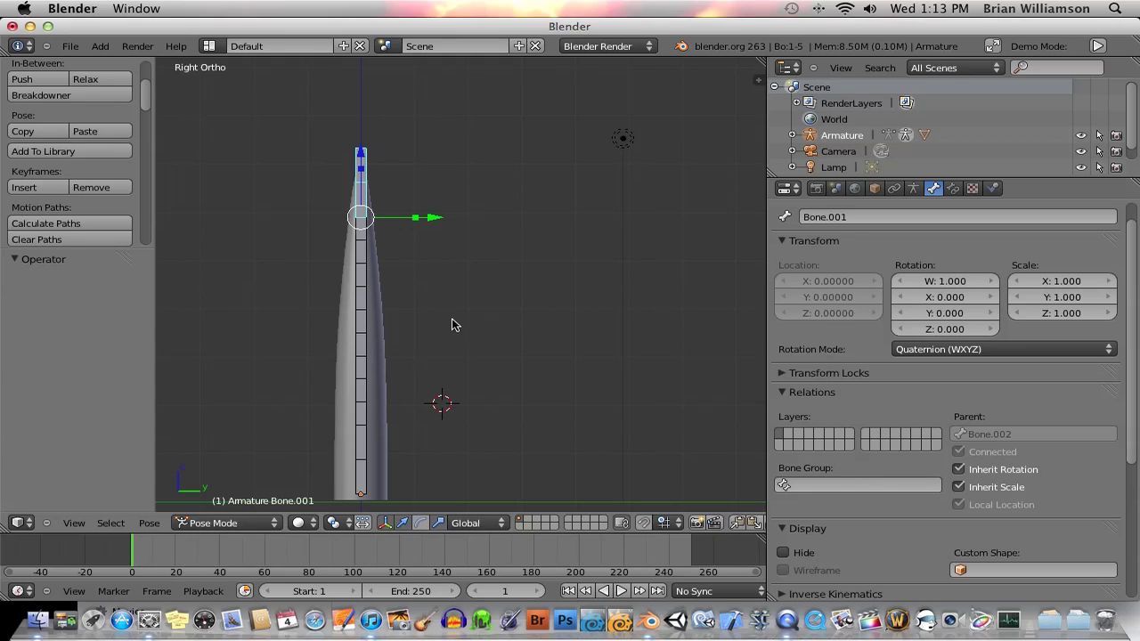
key("shift+a")
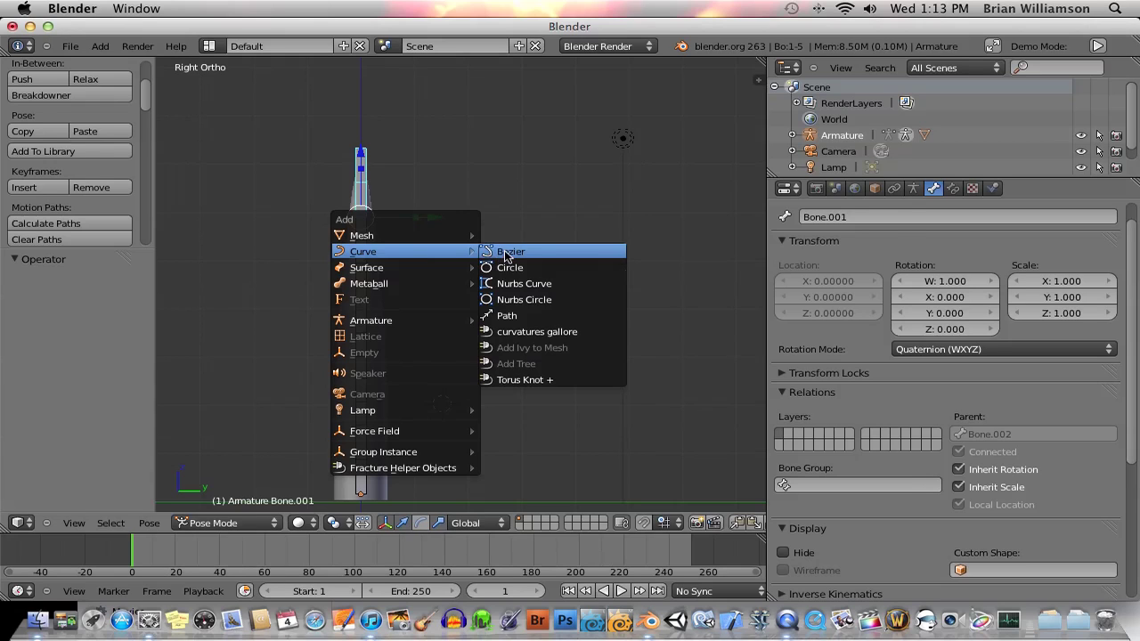
key("KP_1")
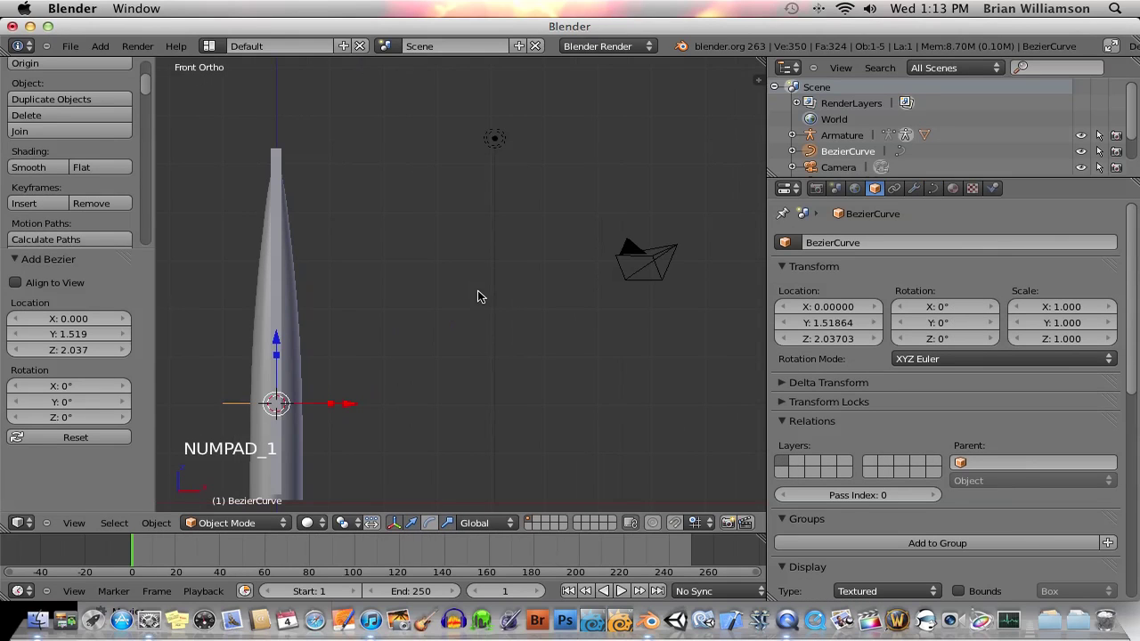
key("g")
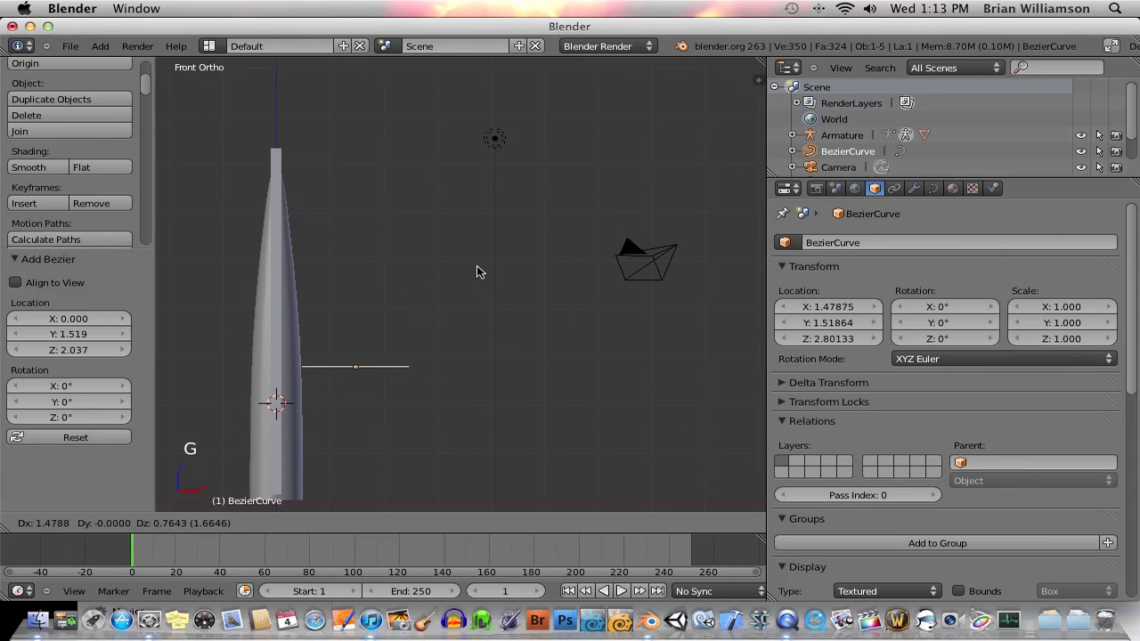
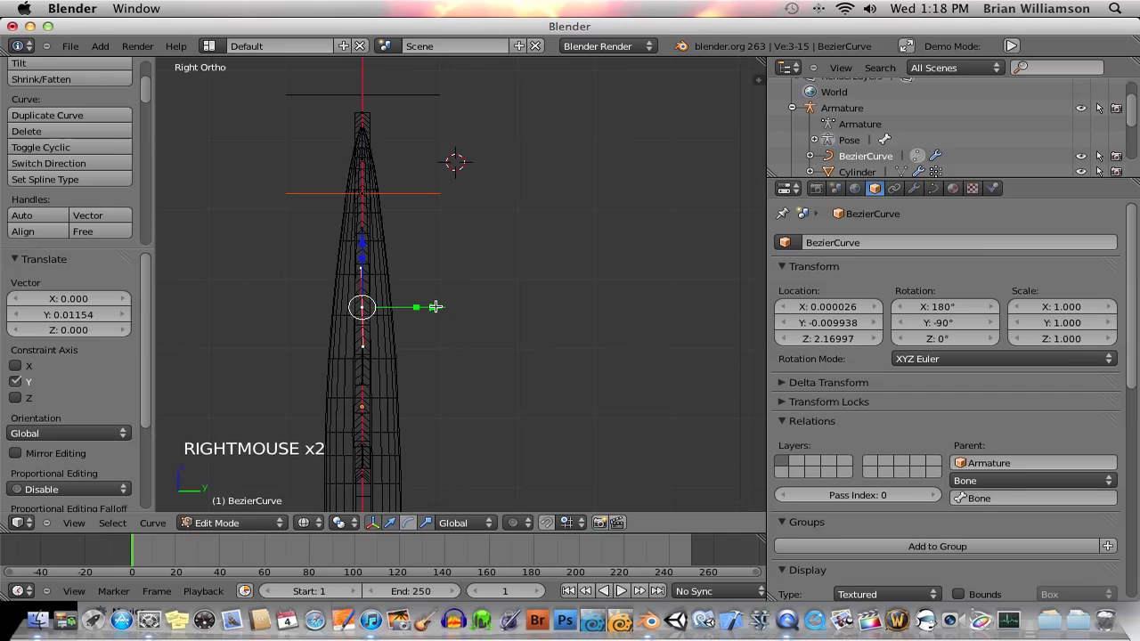
Hook the remaining and top curve points to new empties, then select the tip empty.
key("ctrl+h")
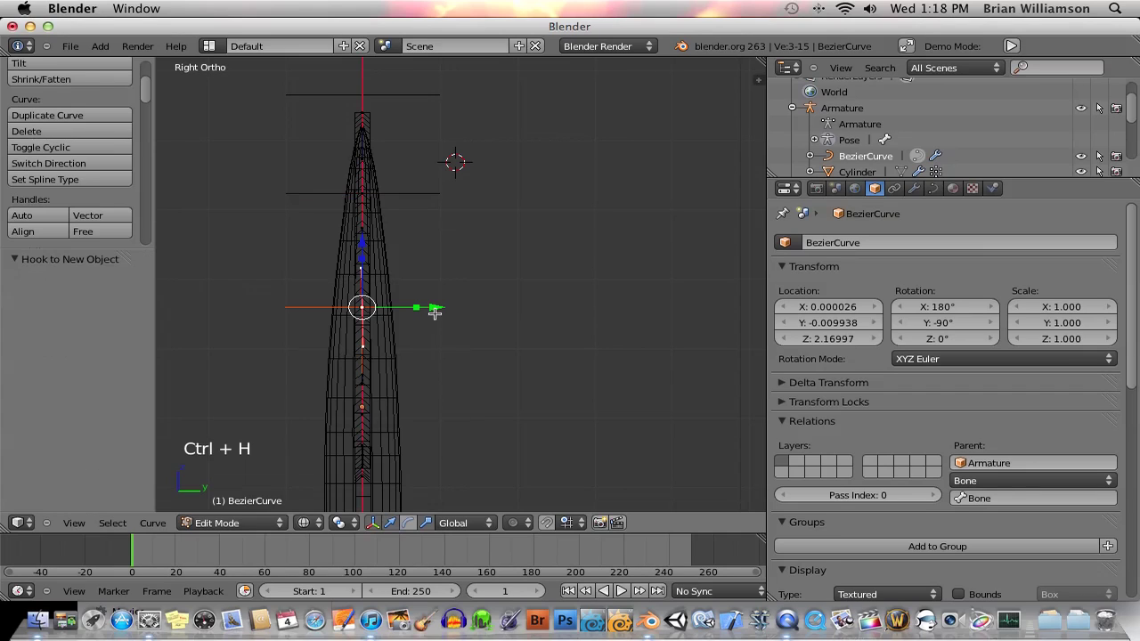
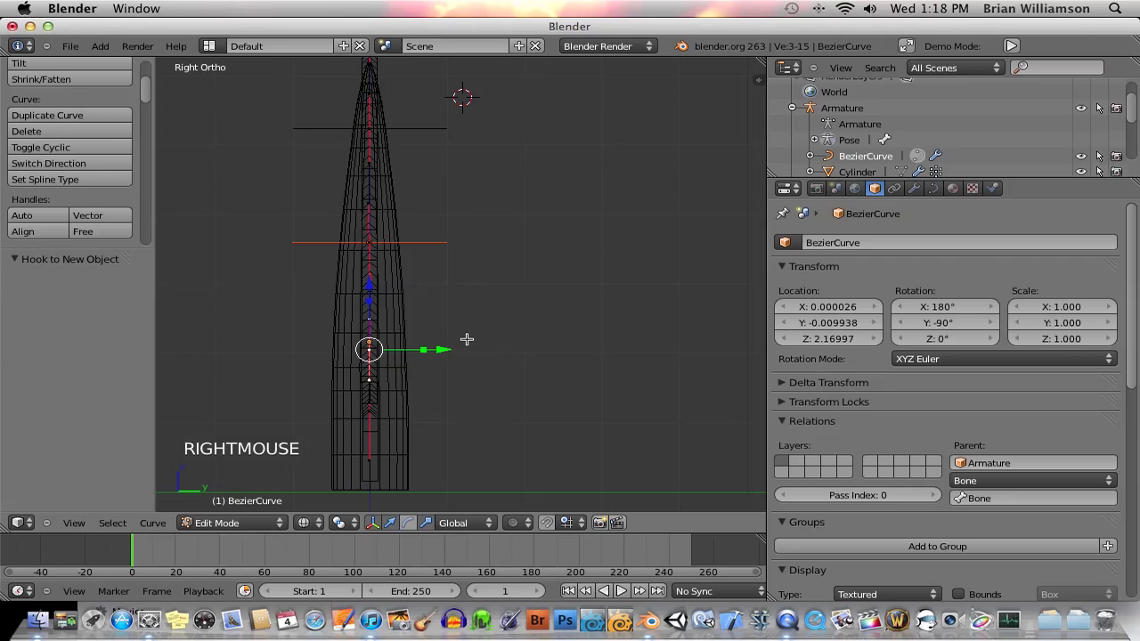
key("ctrl+h")
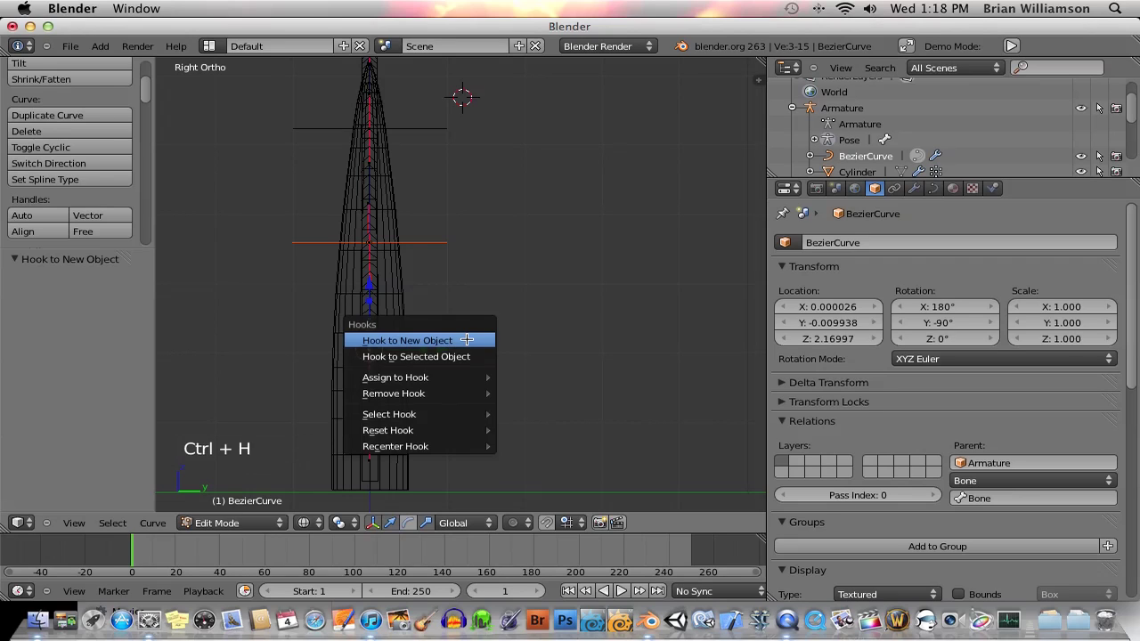
key("Tab")
middle_click(421, 288)
scroll("down", 3)
scroll("down", 3)
right_click(445, 139)
Shift Empty.001 slightly along Y onto the tentacle's centre line and reselect the tip empty.
left_click(475, 138)
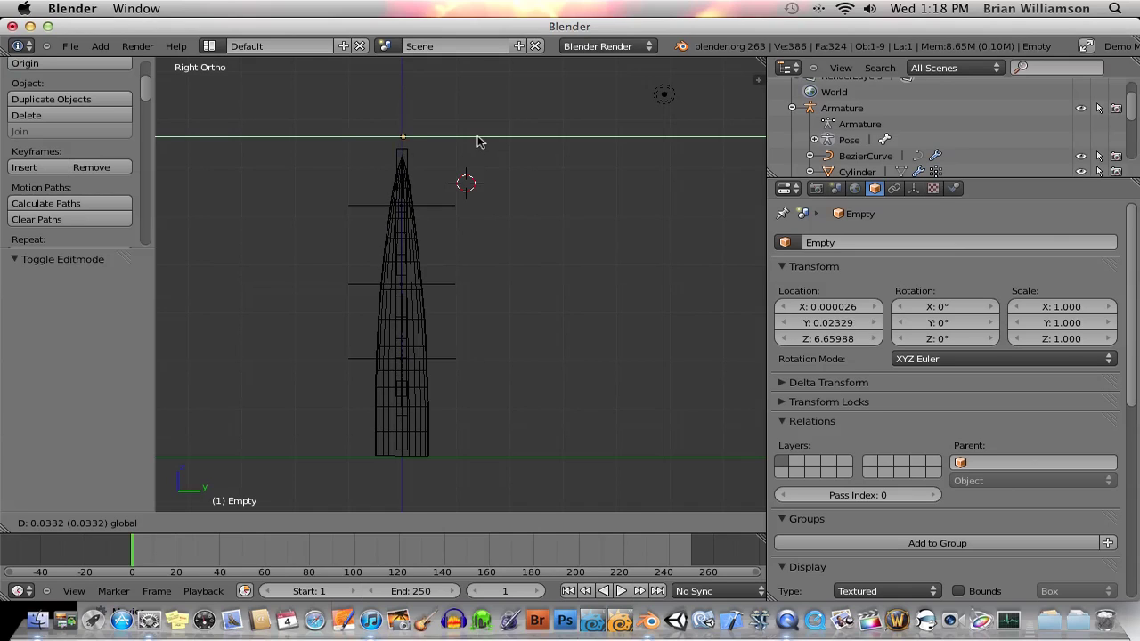
right_click(446, 208)
left_click(474, 207)
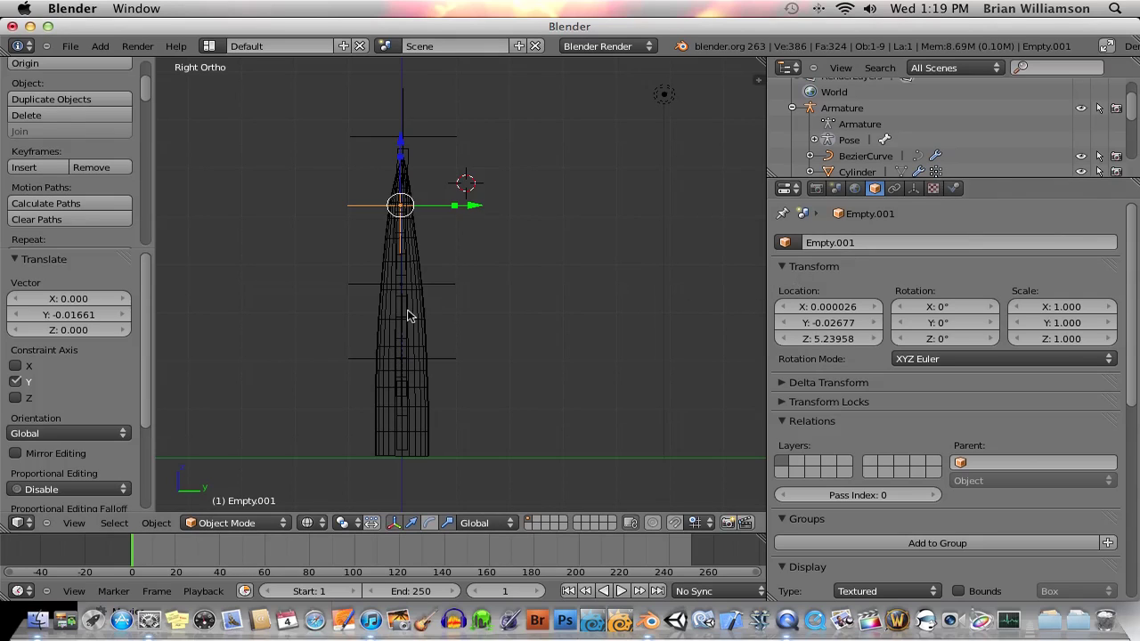
right_click(408, 308)
left_click(933, 186)
scroll("down", 3)
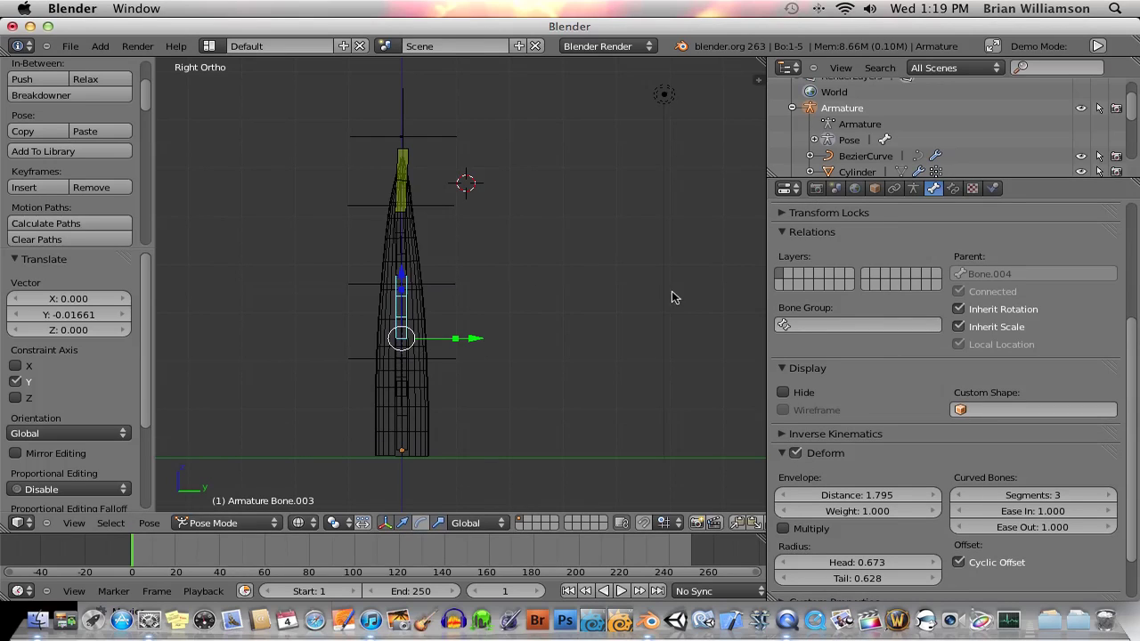
right_click(435, 138)
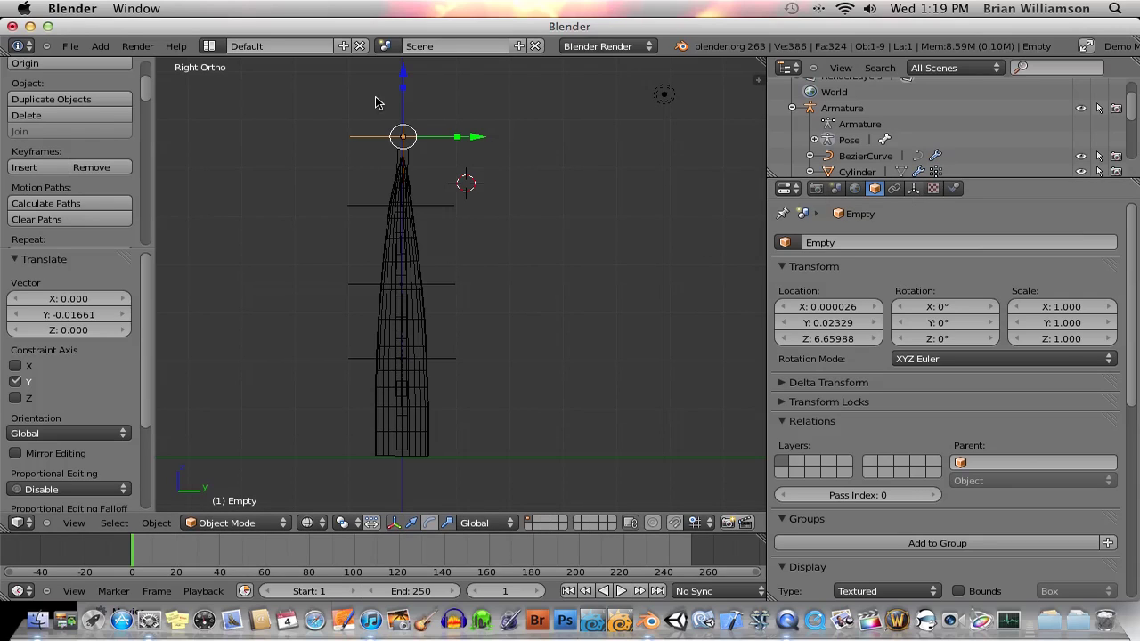
Display the tip empty as a sphere of size 0.33.
left_click(919, 198)
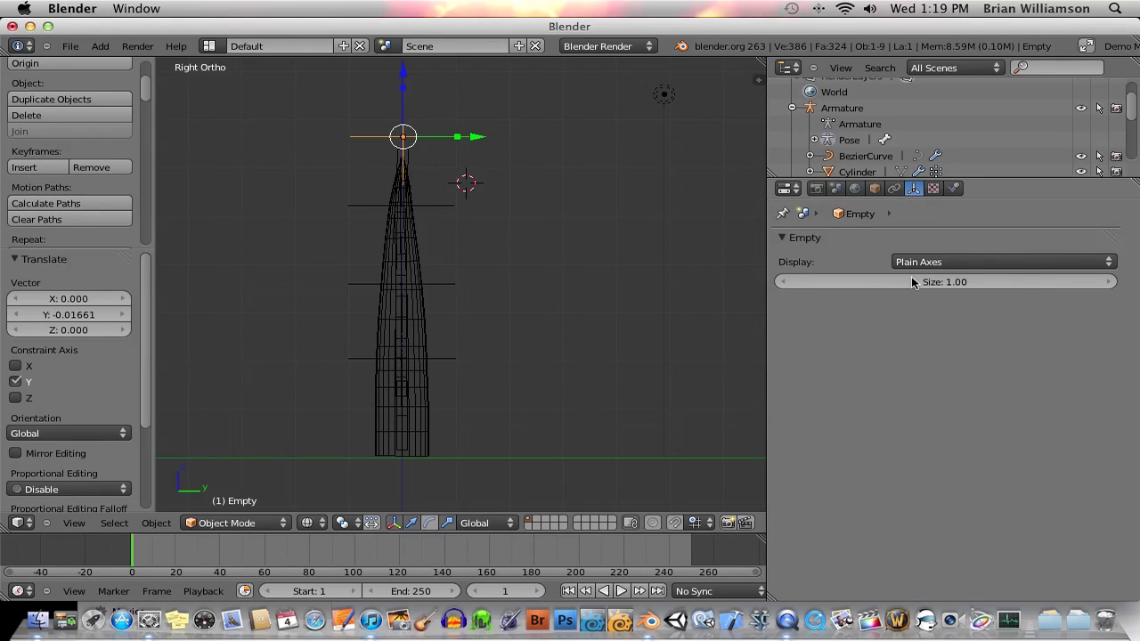
left_click(958, 270)
left_click(977, 271)
left_click(1093, 268)
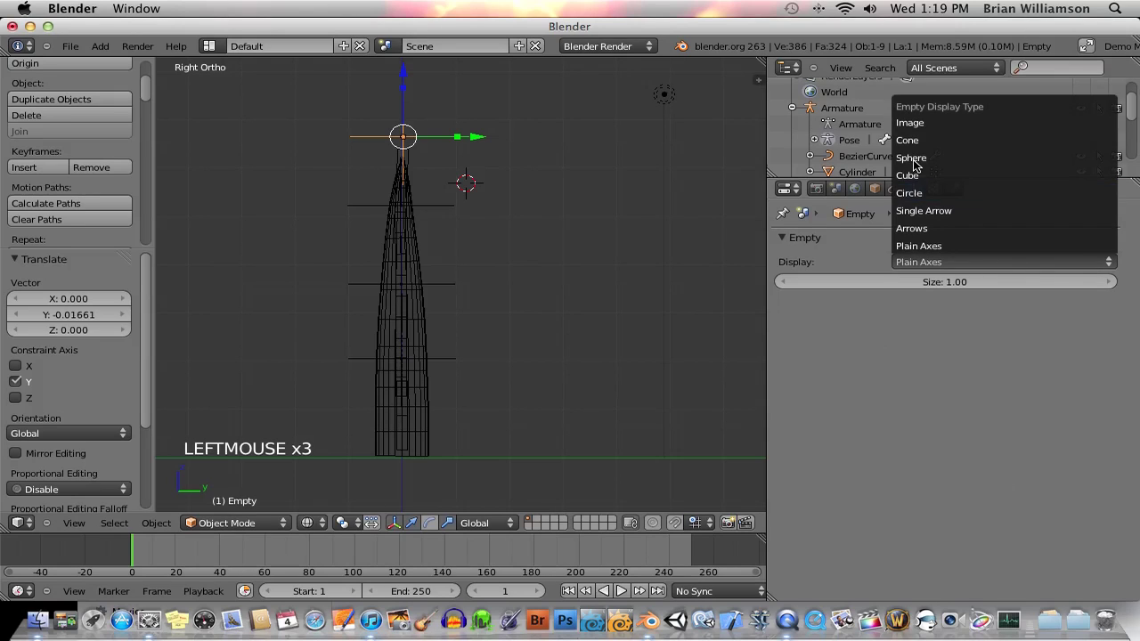
left_click(940, 288)
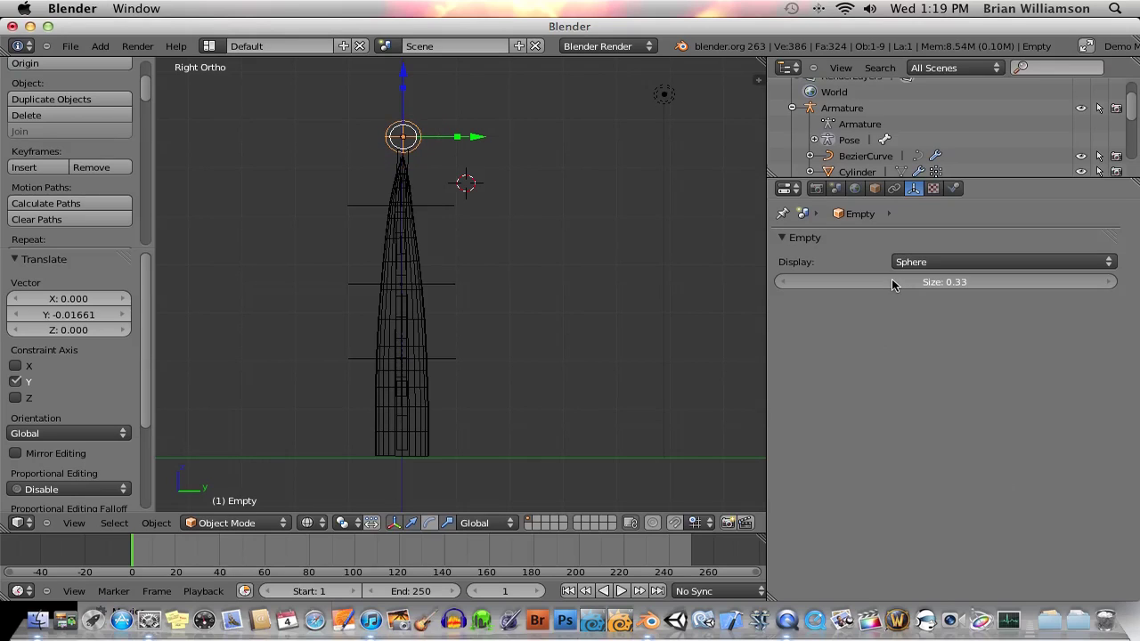
Display Empty.001 as a cube of size 0.44 and select the third empty.
right_click(440, 206)
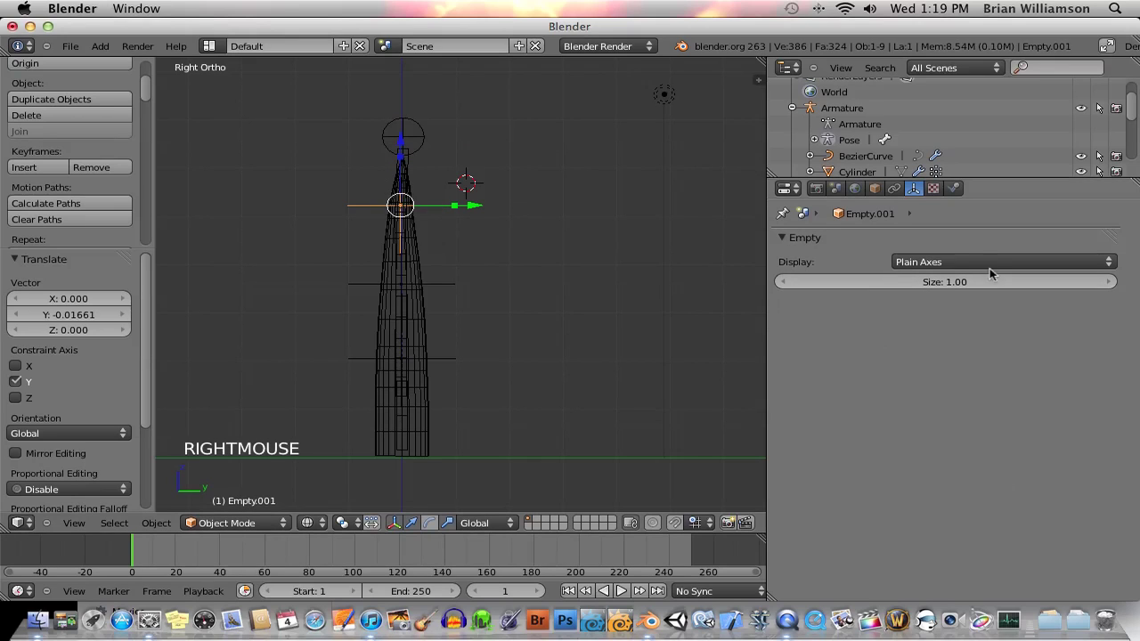
left_click(992, 269)
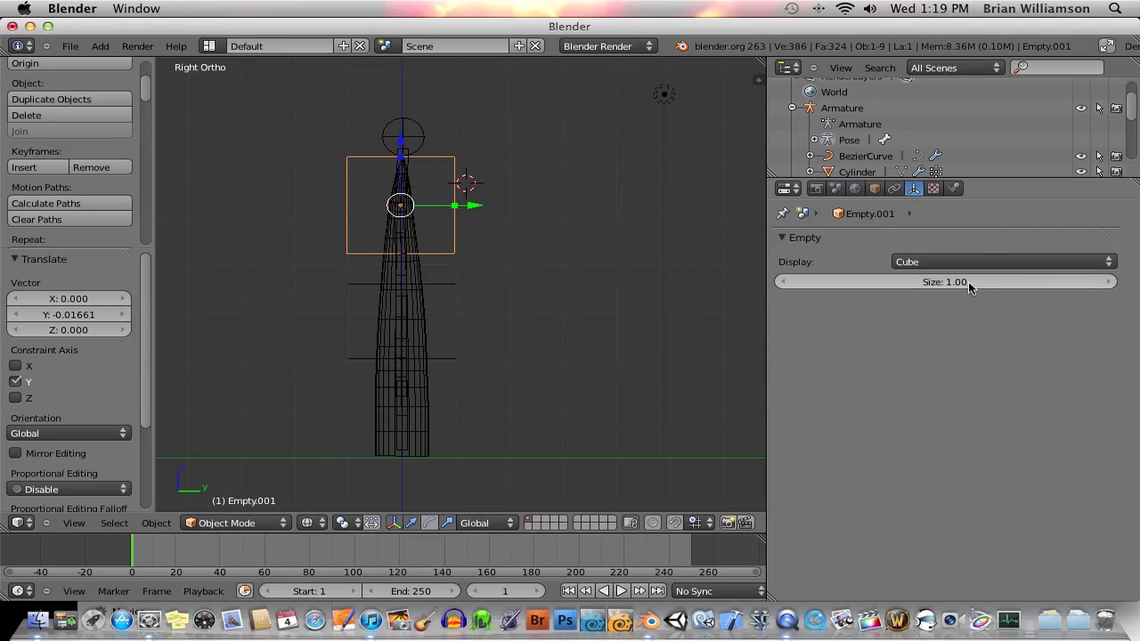
left_click(951, 286)
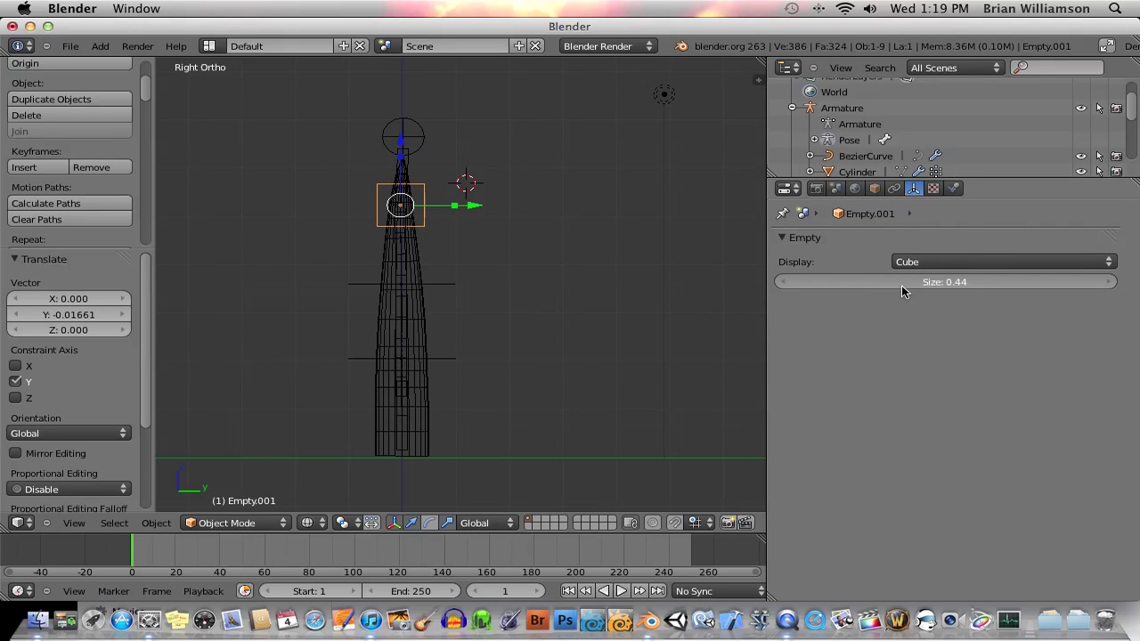
right_click(449, 281)
middle_click(342, 266)
With solid shading on, move the base empty backward and sideways.
key("z")
middle_click(361, 251)
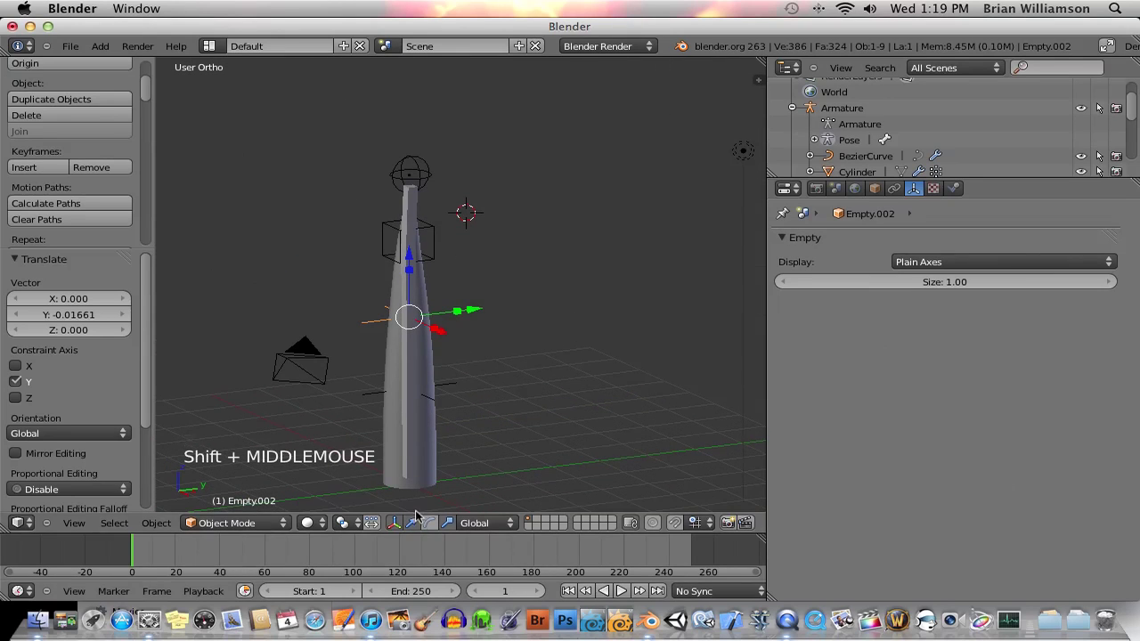
left_click(418, 528)
left_click(432, 527)
middle_click(523, 376)
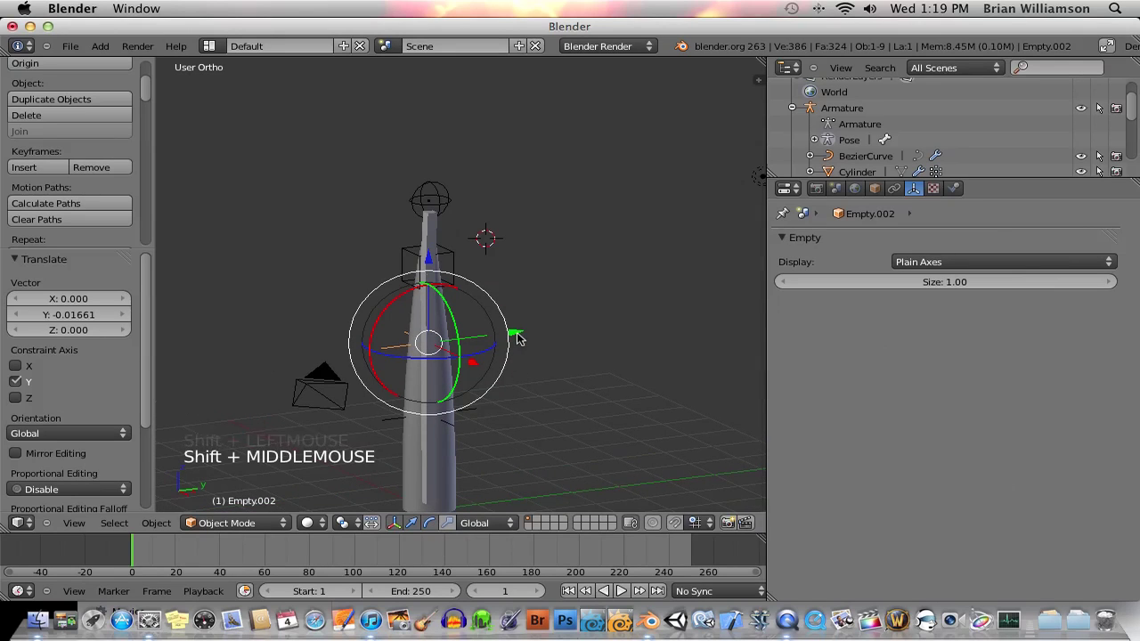
left_click(505, 335)
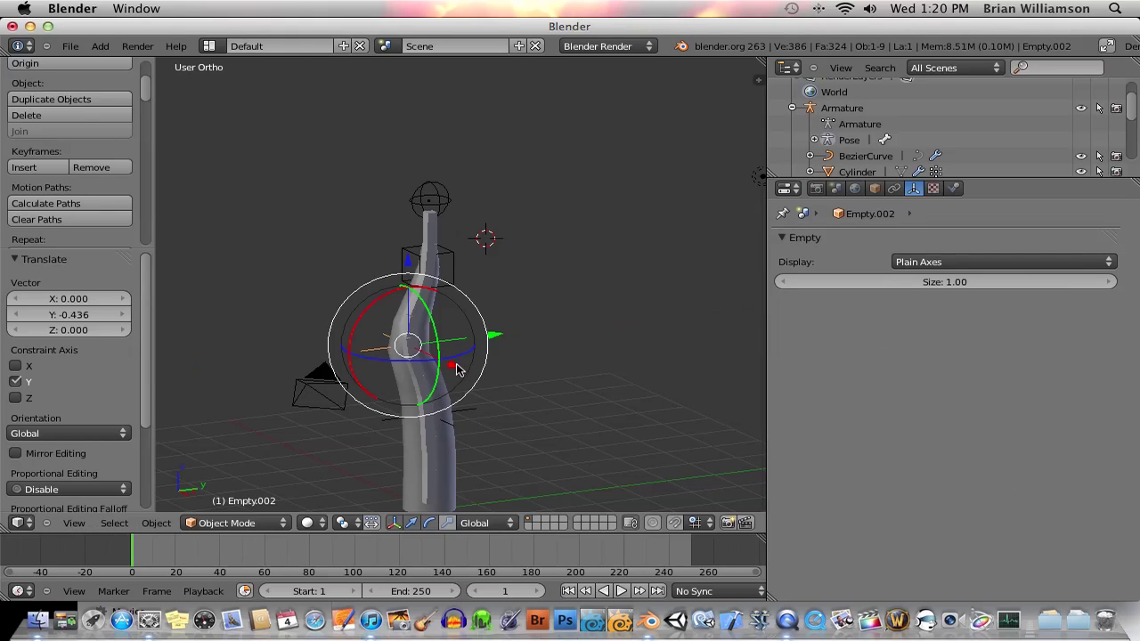
left_click(462, 369)
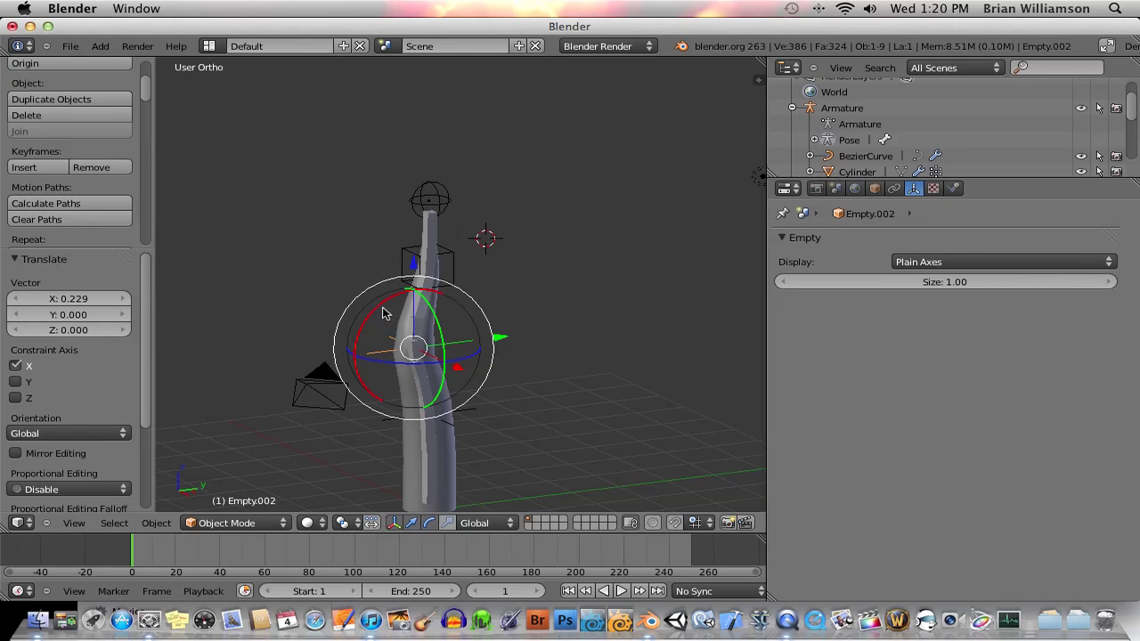
Rotate and tilt the base empty so the tentacle starts to curve.
scroll("up", 3)
left_click(358, 343)
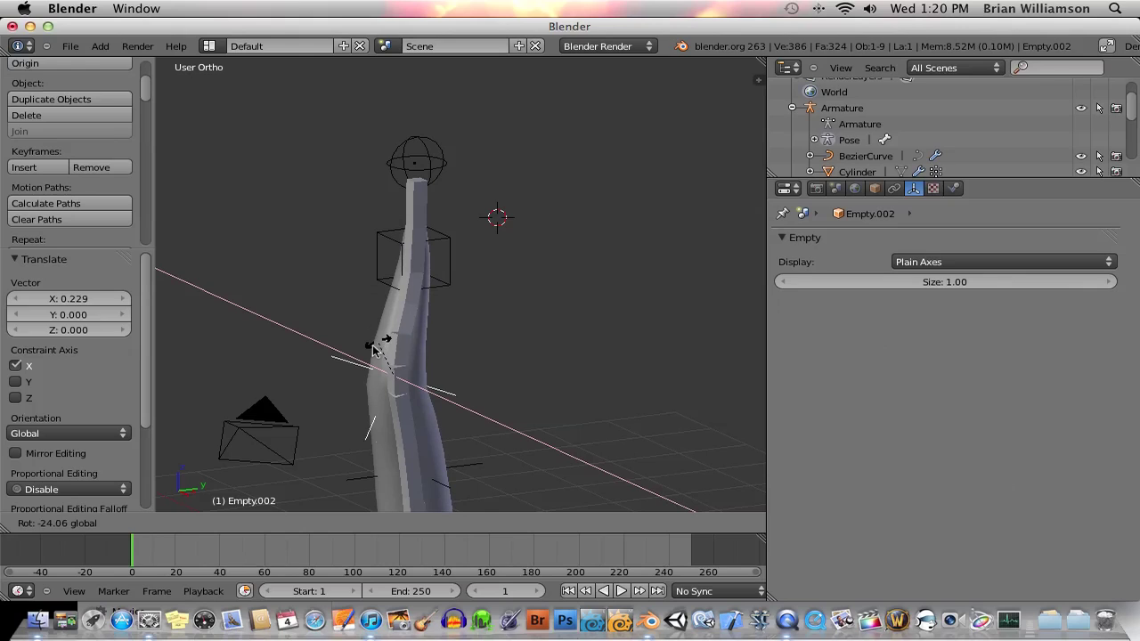
left_click(418, 356)
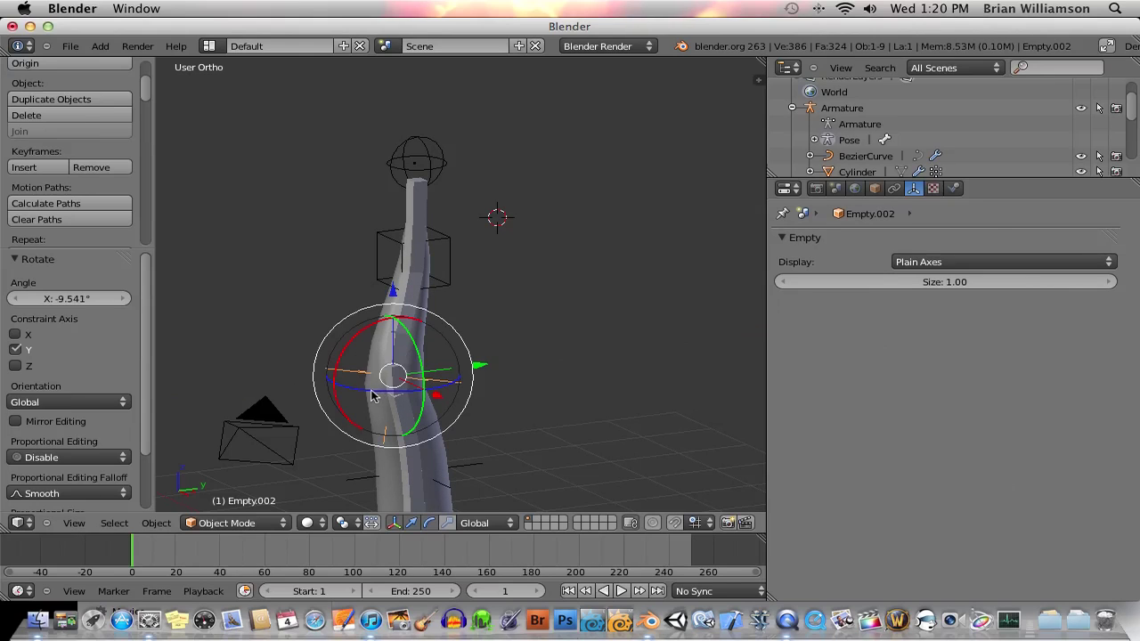
left_click(354, 386)
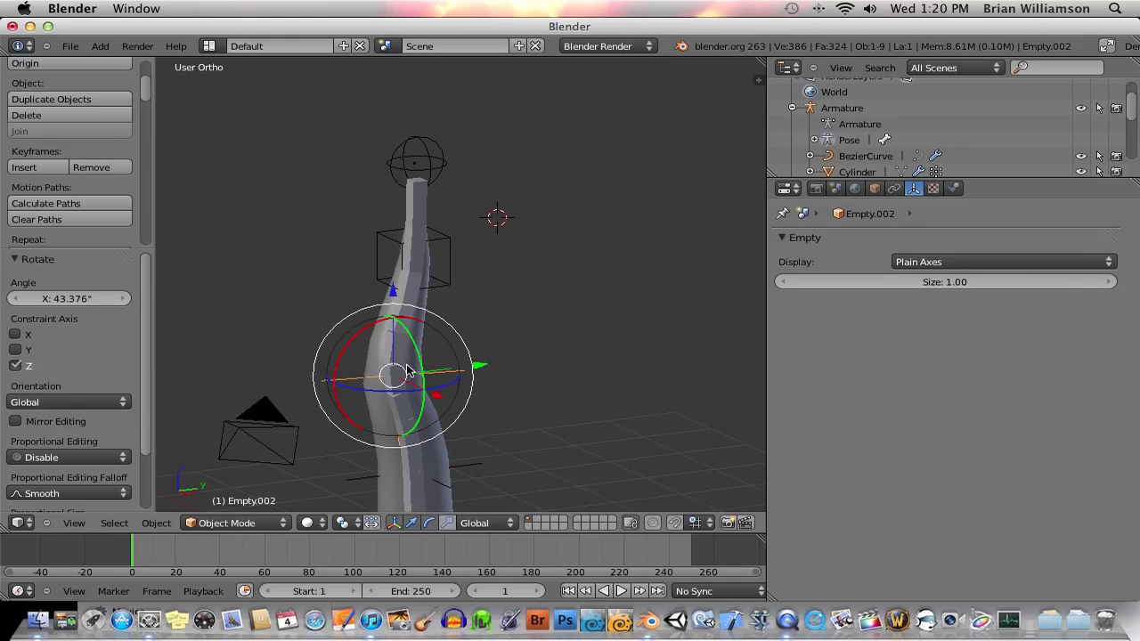
left_click(352, 347)
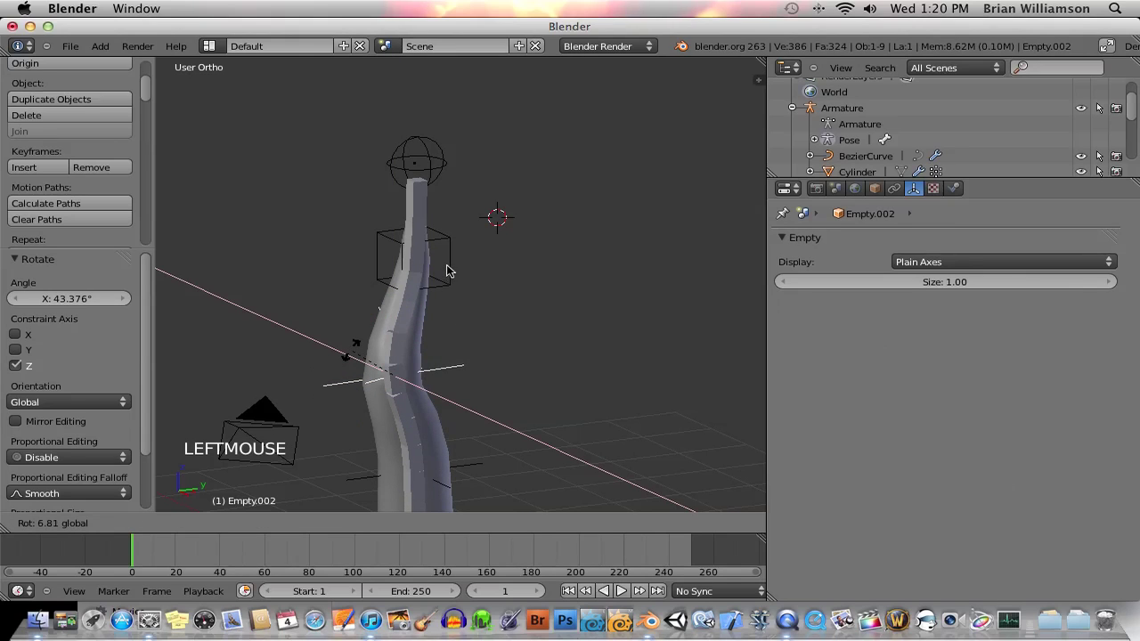
Move the cube empty along Y to bend the tentacle into a sideways curve.
right_click(449, 267)
left_click(524, 242)
left_click(402, 233)
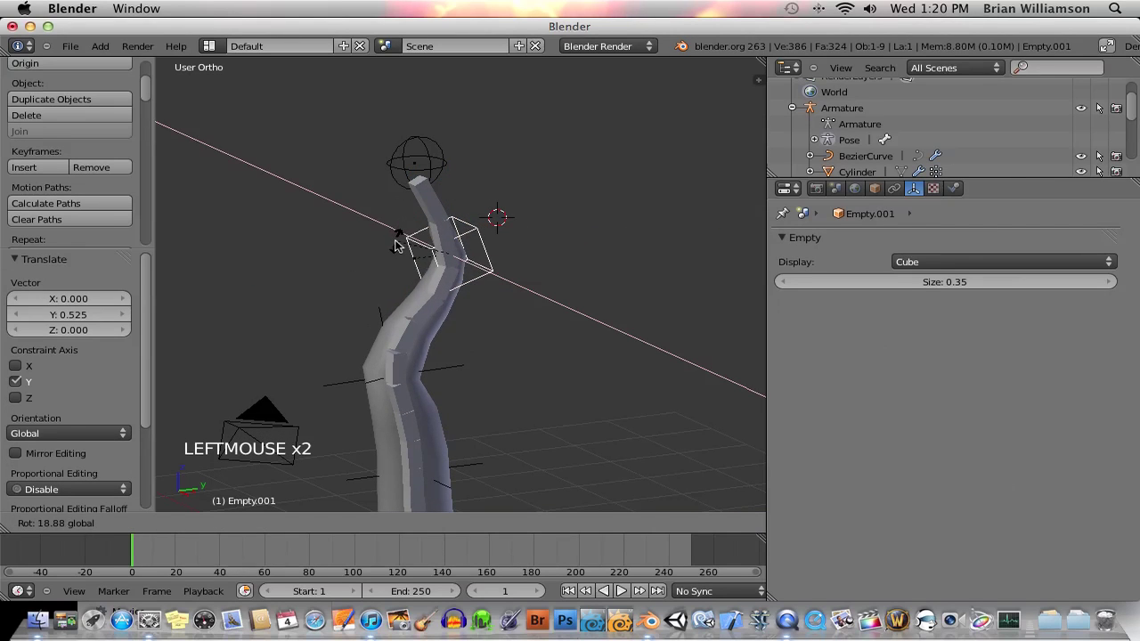
Lower the sphere empty and shift it sideways so the tentacle tip curls over horizontally.
right_click(401, 165)
left_click(490, 158)
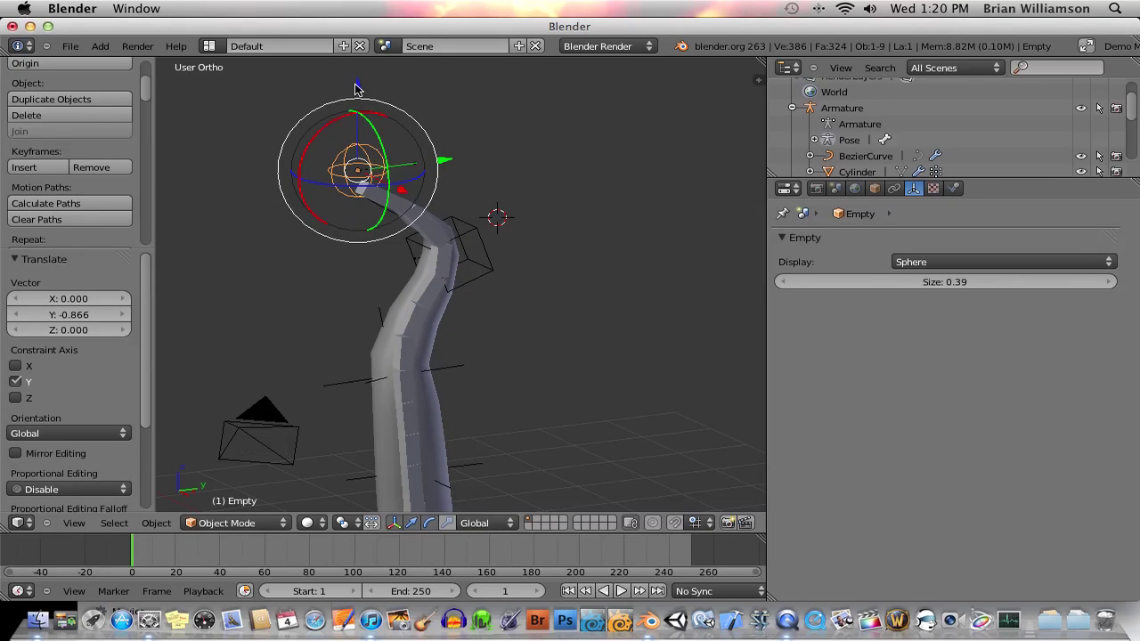
left_click(354, 94)
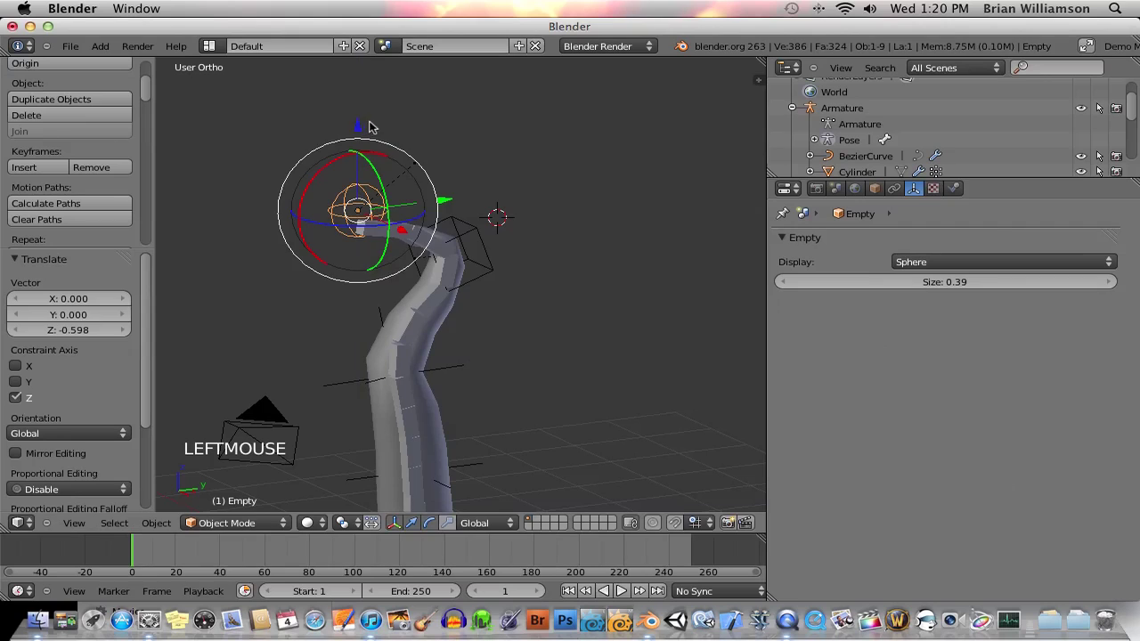
left_click(445, 201)
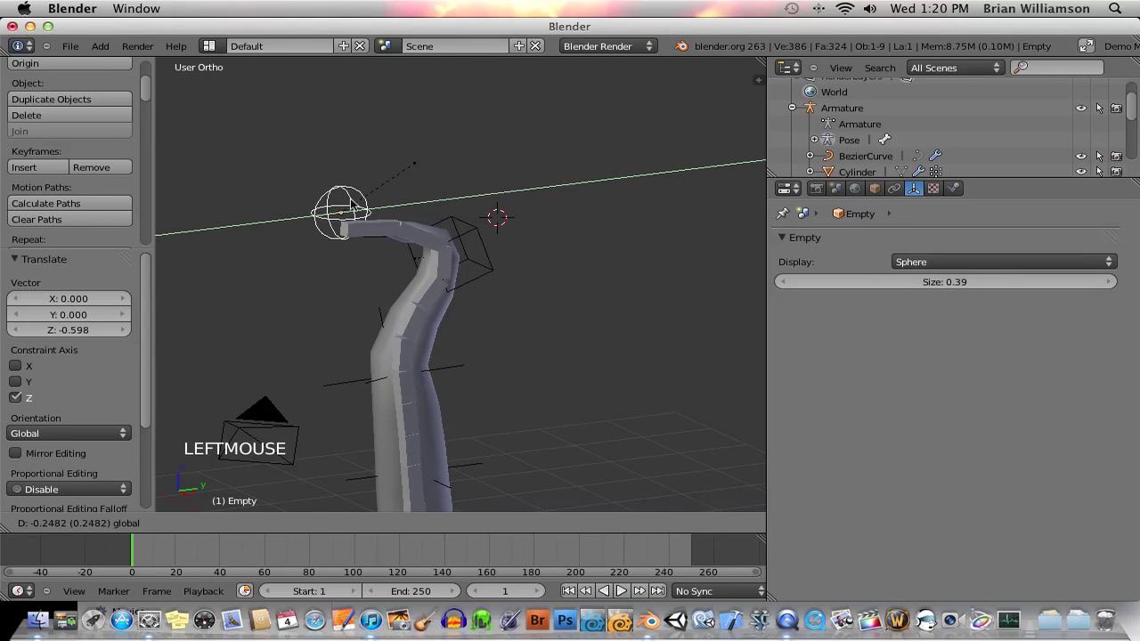
left_click(292, 201)
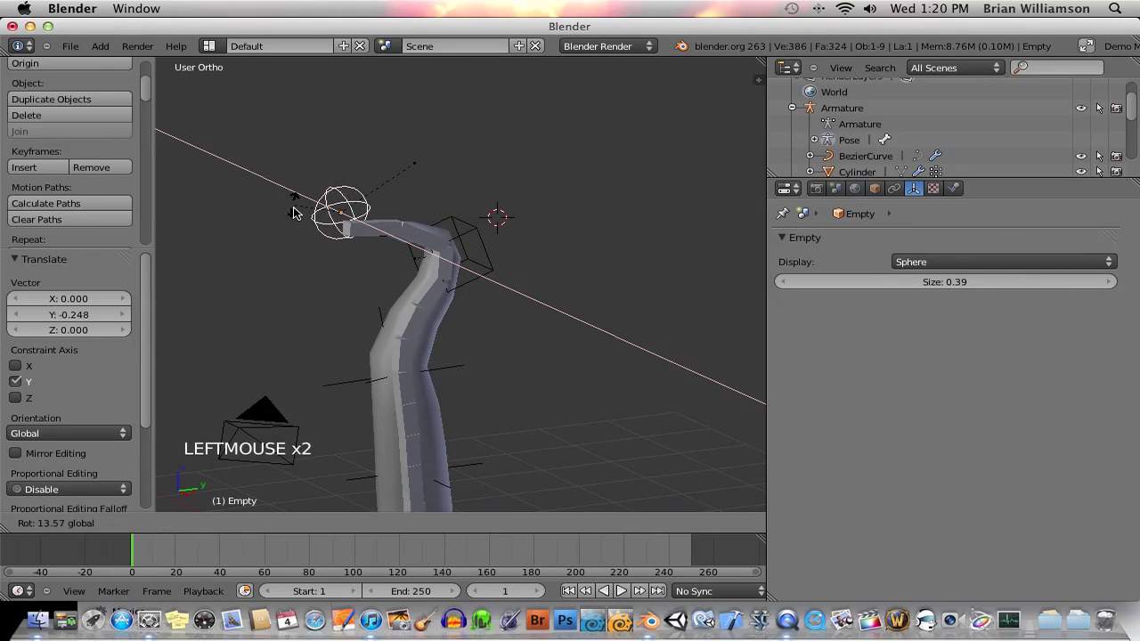
Nudge the base and lower empties to adjust the bend, then check it from the side view.
right_click(447, 227)
left_click(418, 219)
left_click(456, 164)
right_click(451, 367)
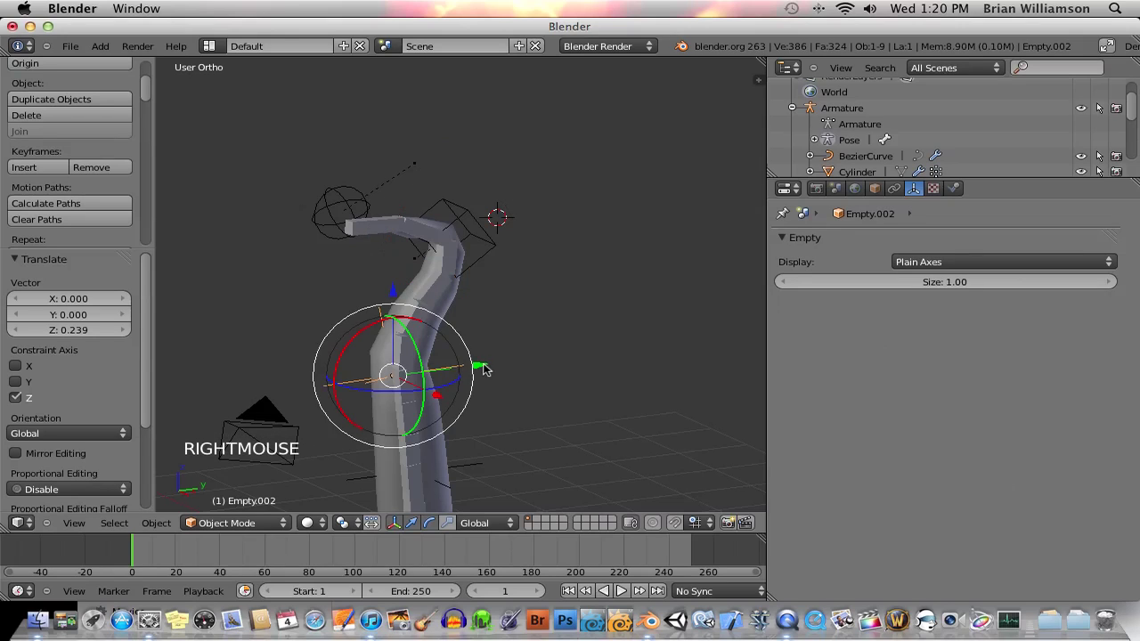
left_click(471, 370)
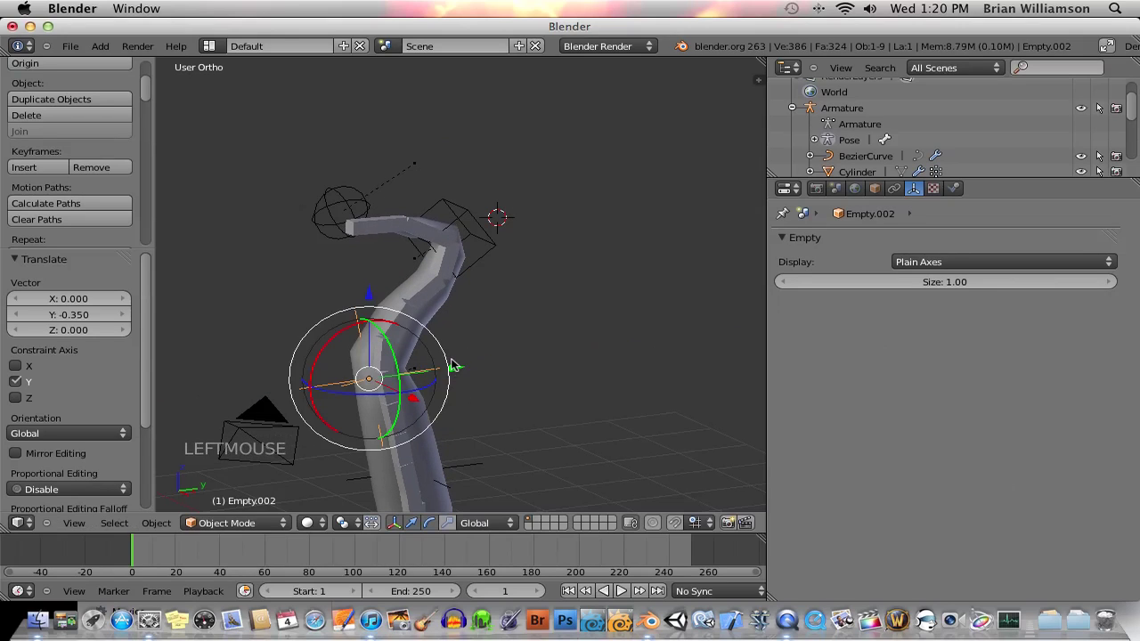
right_click(467, 467)
left_click(515, 461)
scroll("down", 3)
scroll("down", 3)
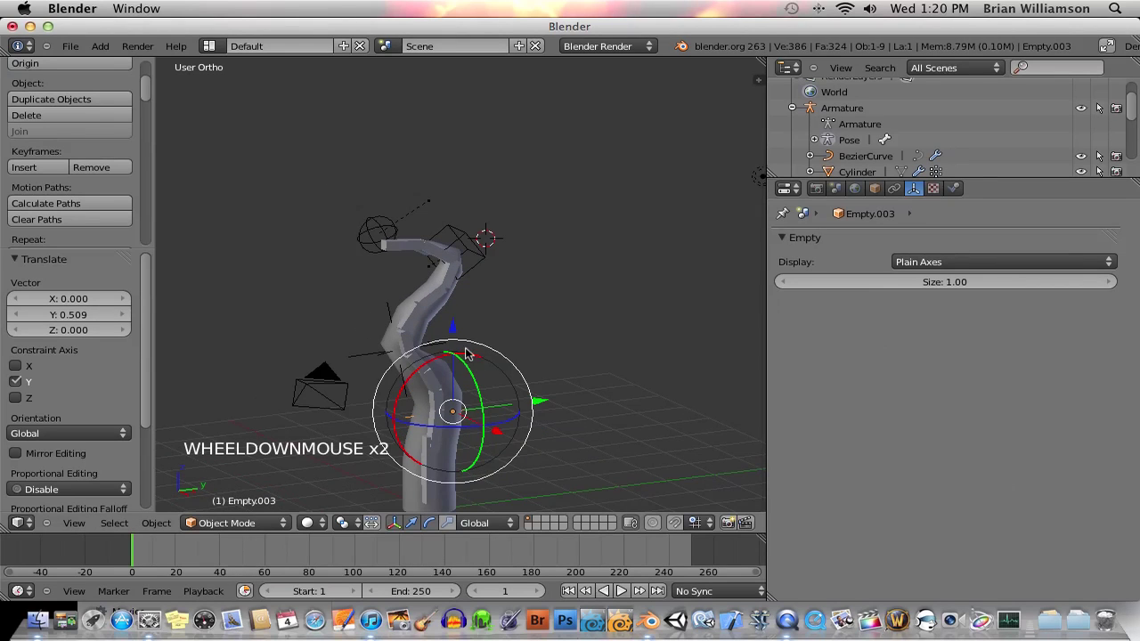
middle_click(486, 350)
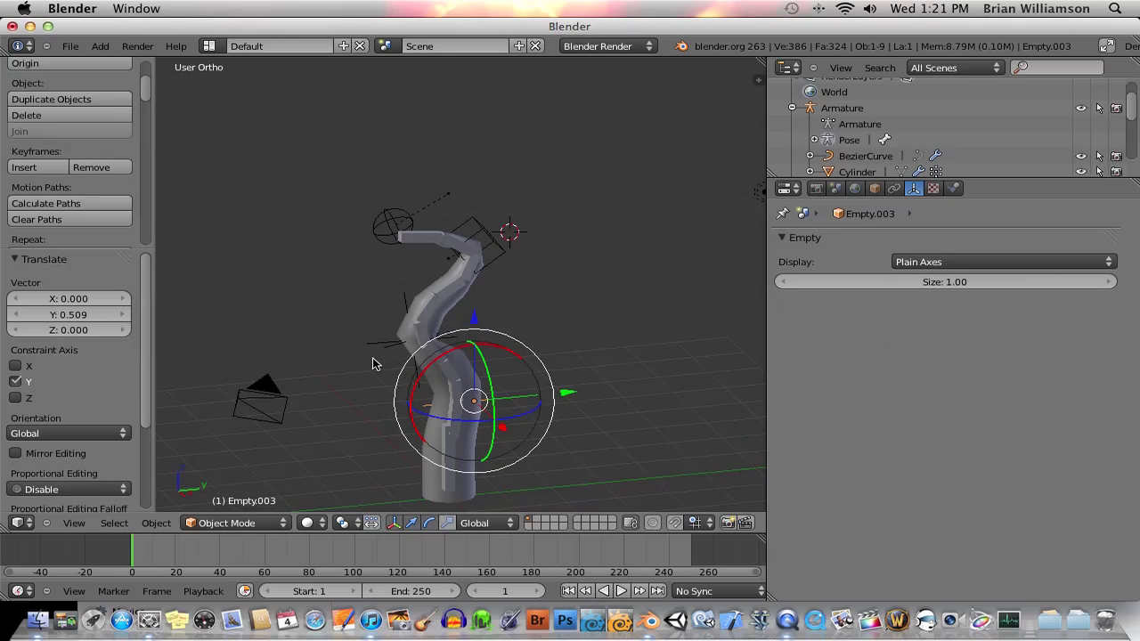
key("KP_3")
Move the cube empty backward and the base empty along Y to tighten the curl.
middle_click(412, 318)
right_click(511, 261)
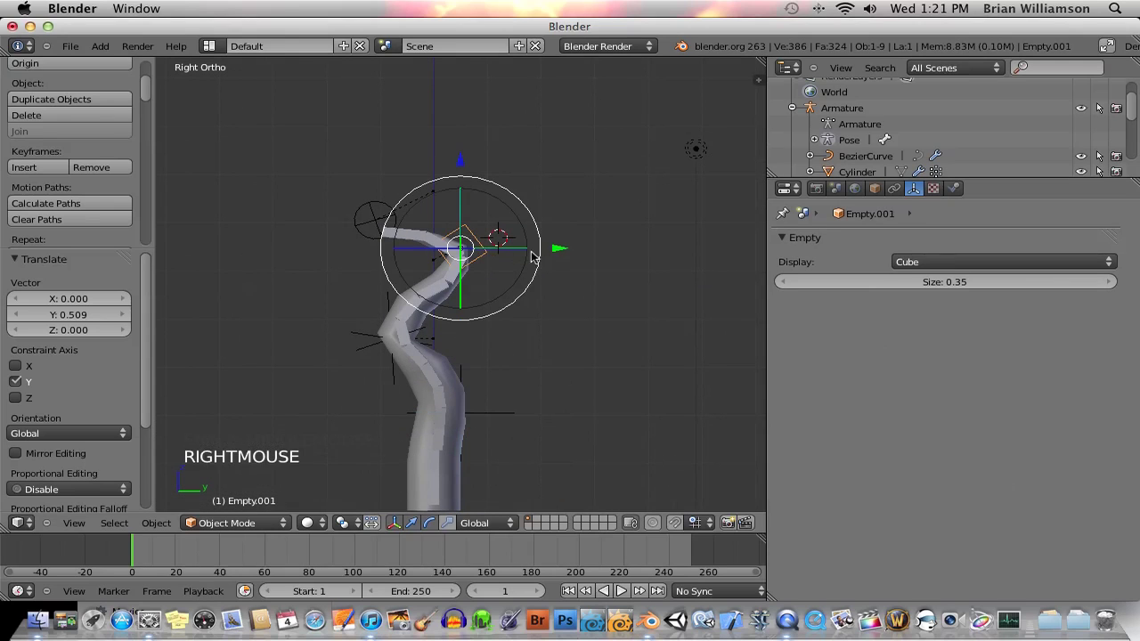
left_click(518, 256)
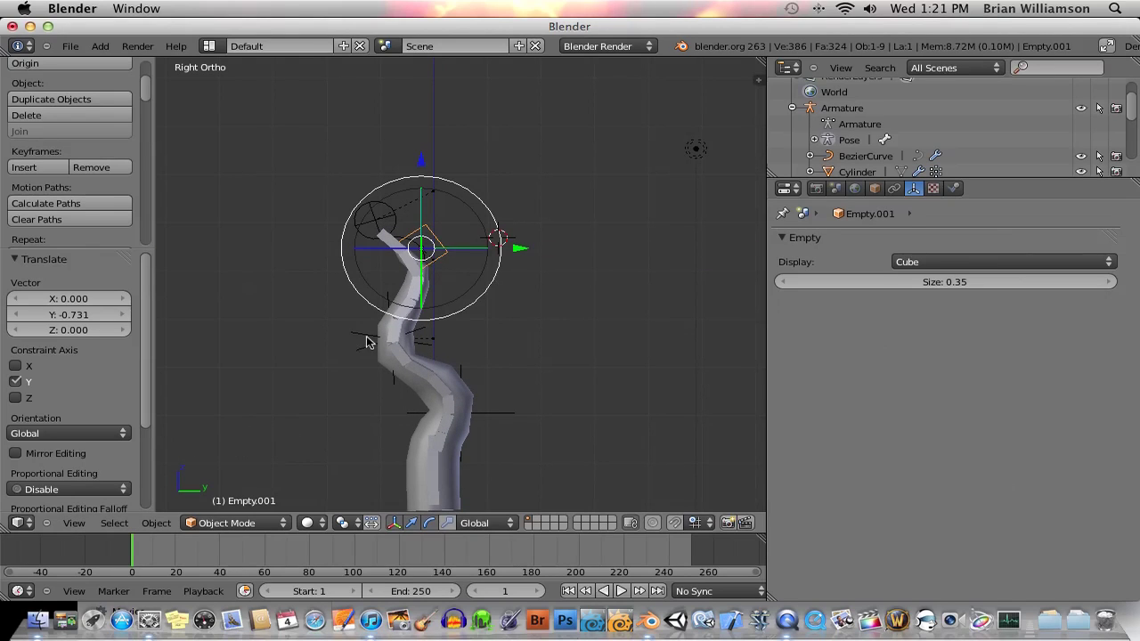
right_click(356, 336)
left_click(504, 338)
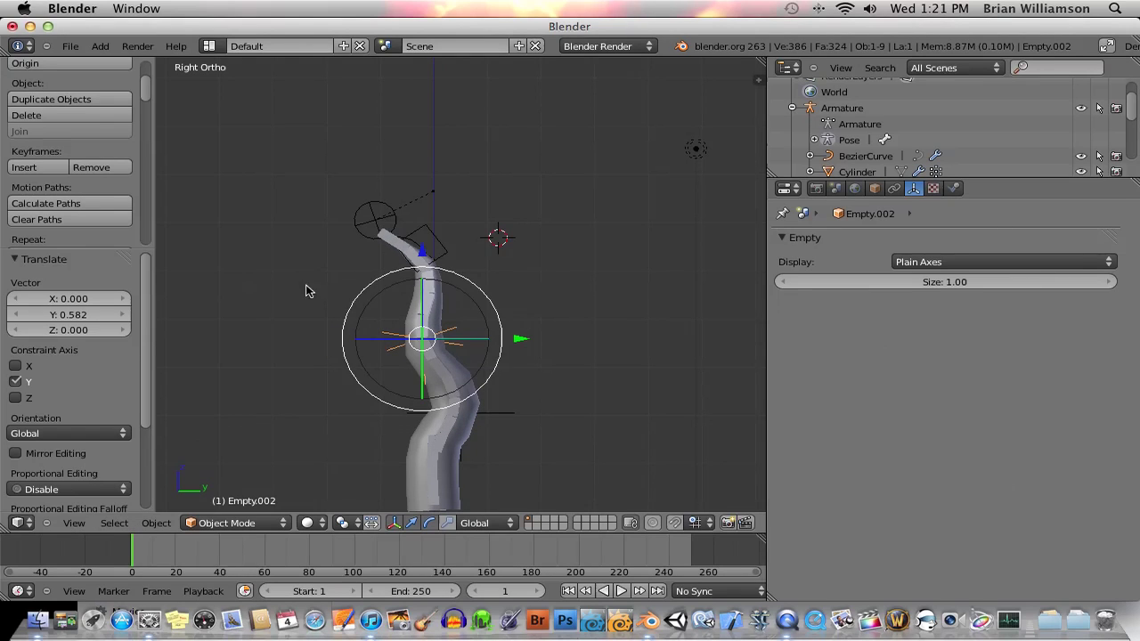
Shift the base empty sideways and the cube empty about 0.6 along X to form a tighter hook.
middle_click(350, 309)
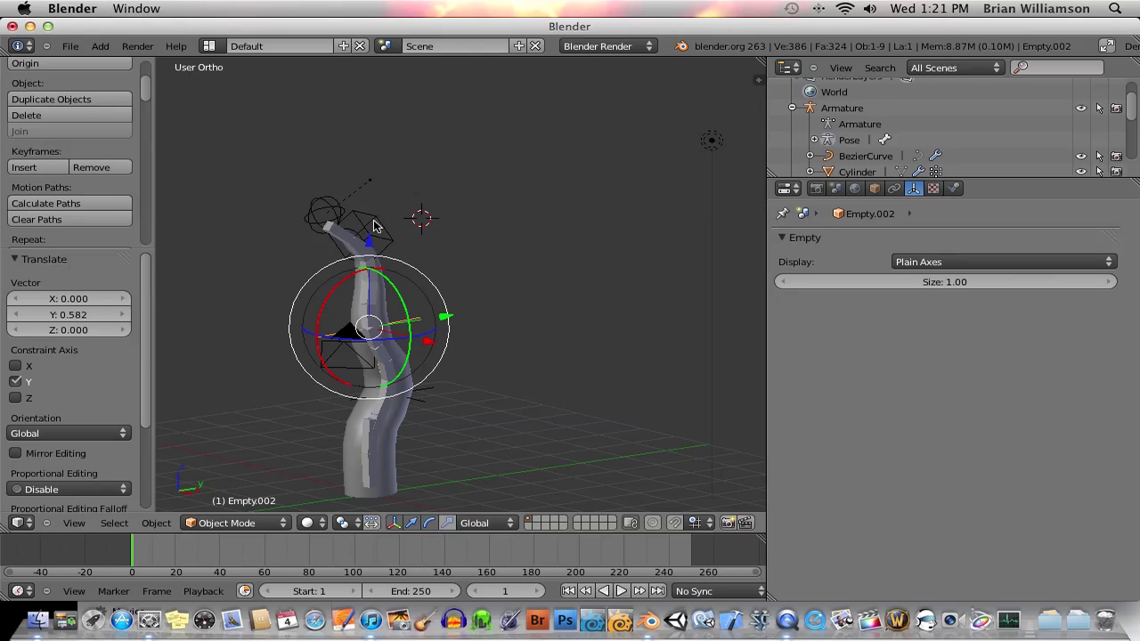
middle_click(478, 283)
left_click(426, 338)
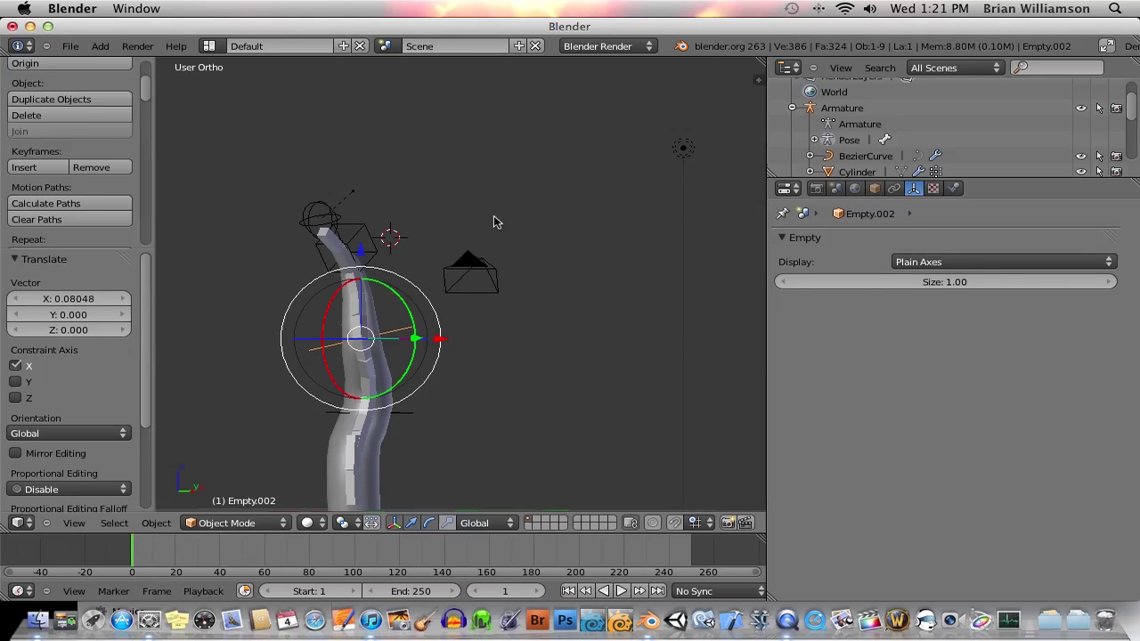
right_click(376, 245)
left_click(433, 256)
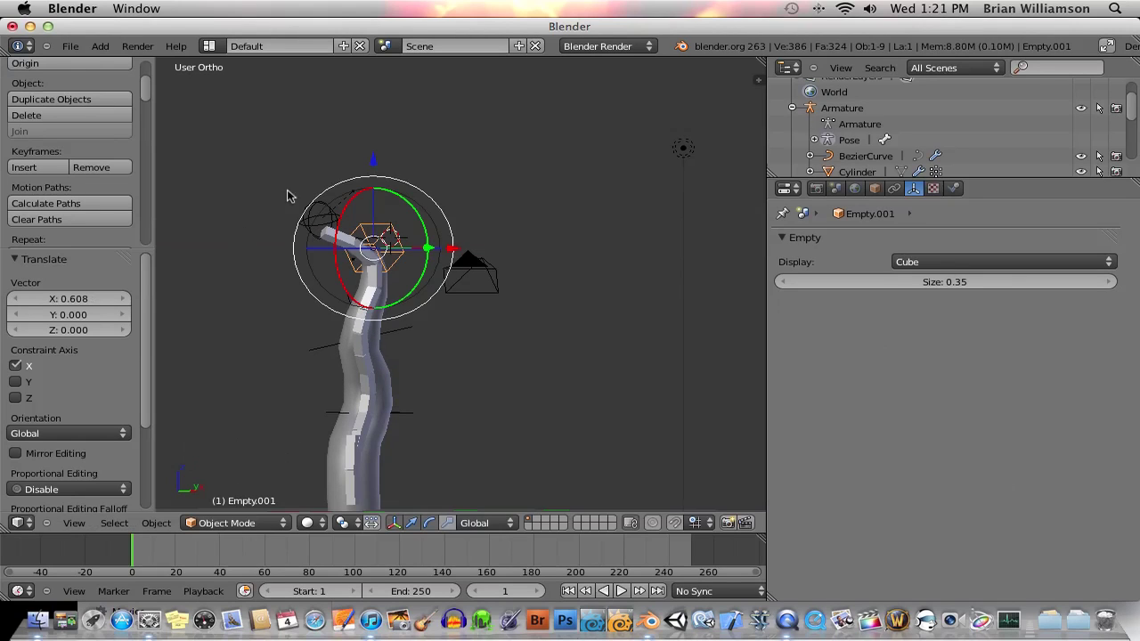